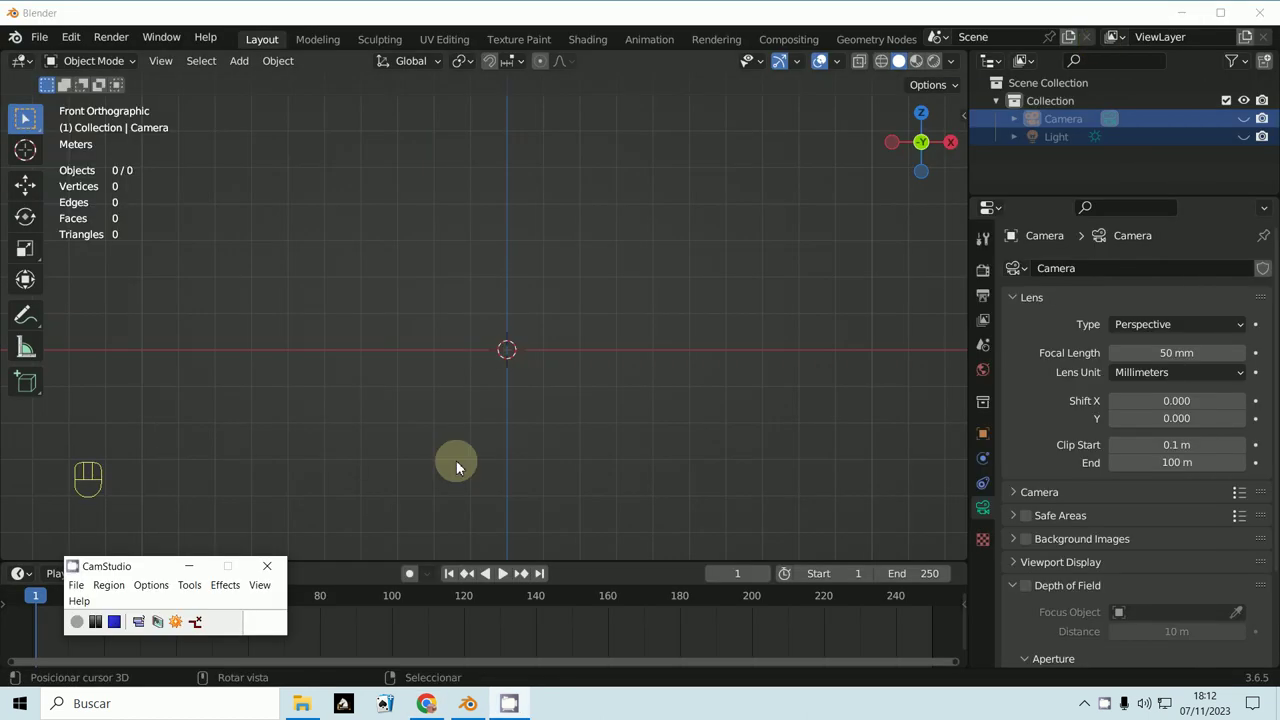
# - Add a single-bone armature to the empty scene and view it in Right Orthographic
pyautogui.moveTo(241, 68); pyautogui.dragTo(434, 217)
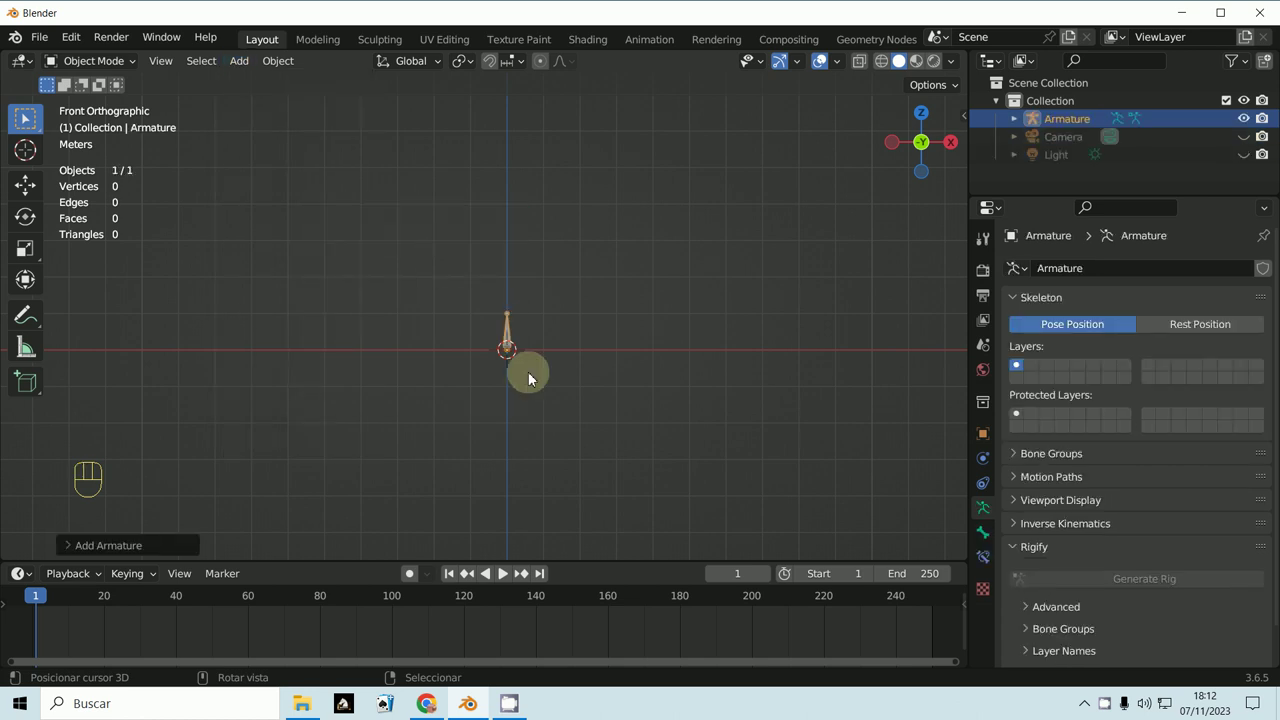
pyautogui.press('KP_3')
pyautogui.moveTo(578, 421); pyautogui.dragTo(460, 453)
pyautogui.press('KP_3')
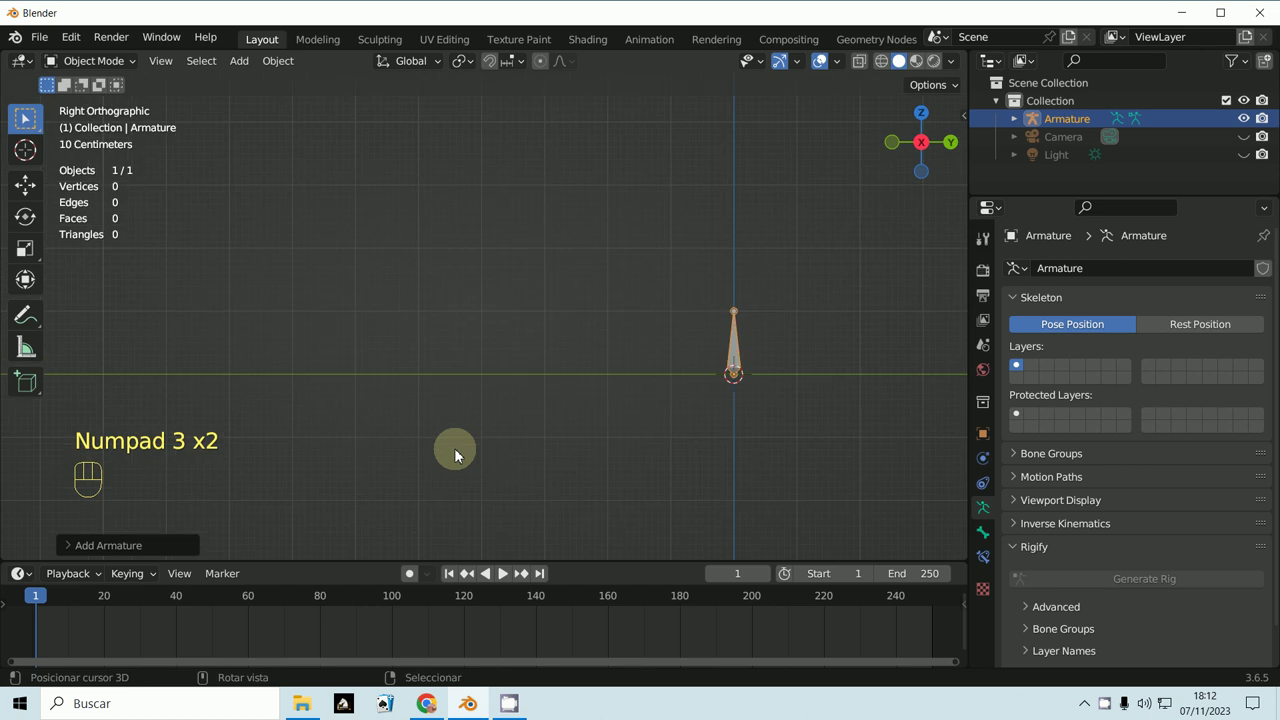
# - Pan the viewport so the bone sits upper left with room to extend the chain
pyautogui.middleClick(606, 492)
pyautogui.moveTo(485, 435); pyautogui.dragTo(531, 355)
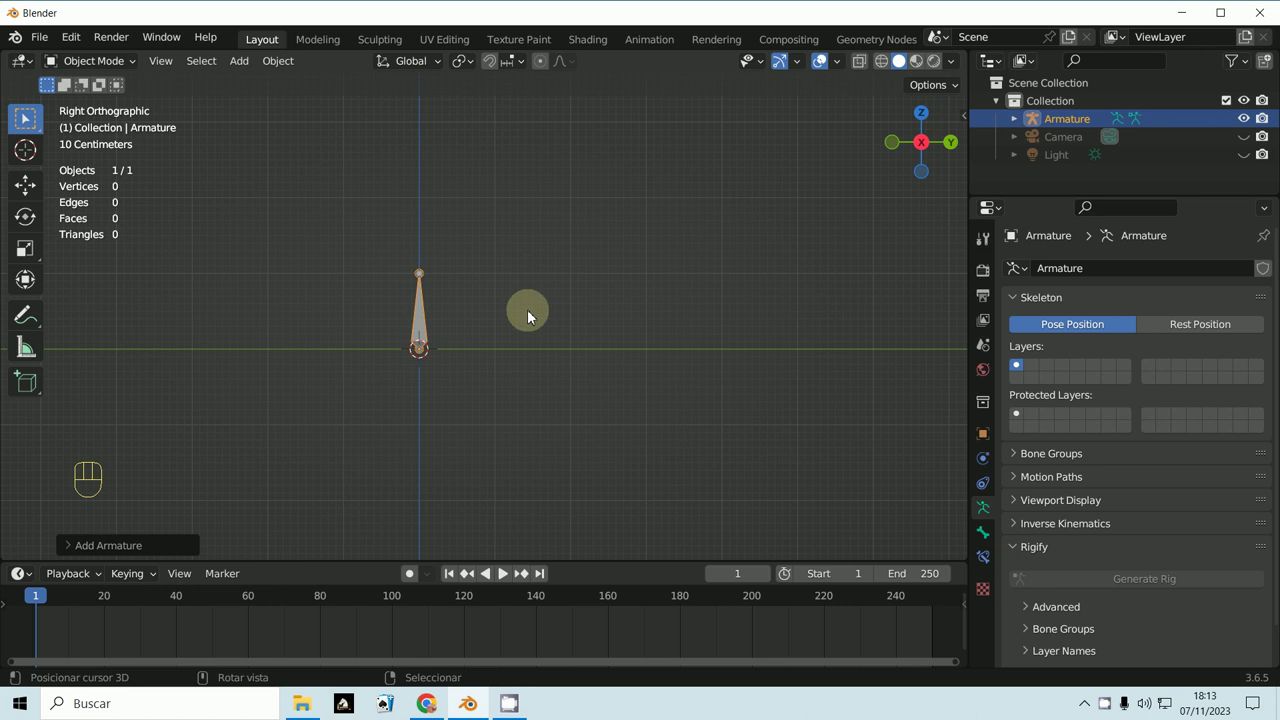
pyautogui.moveTo(540, 334); pyautogui.dragTo(530, 373)
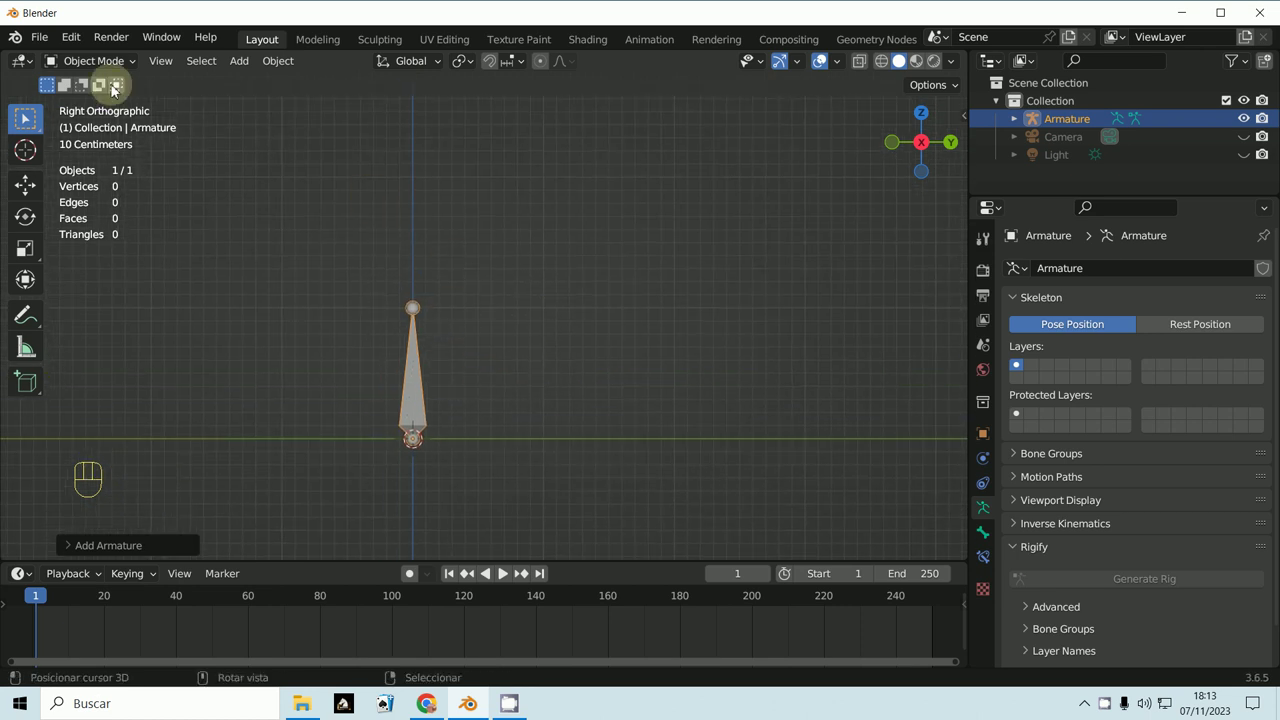
# - In Edit Mode, extrude bones from the tip until the chain has nine bones
pyautogui.click(101, 74)
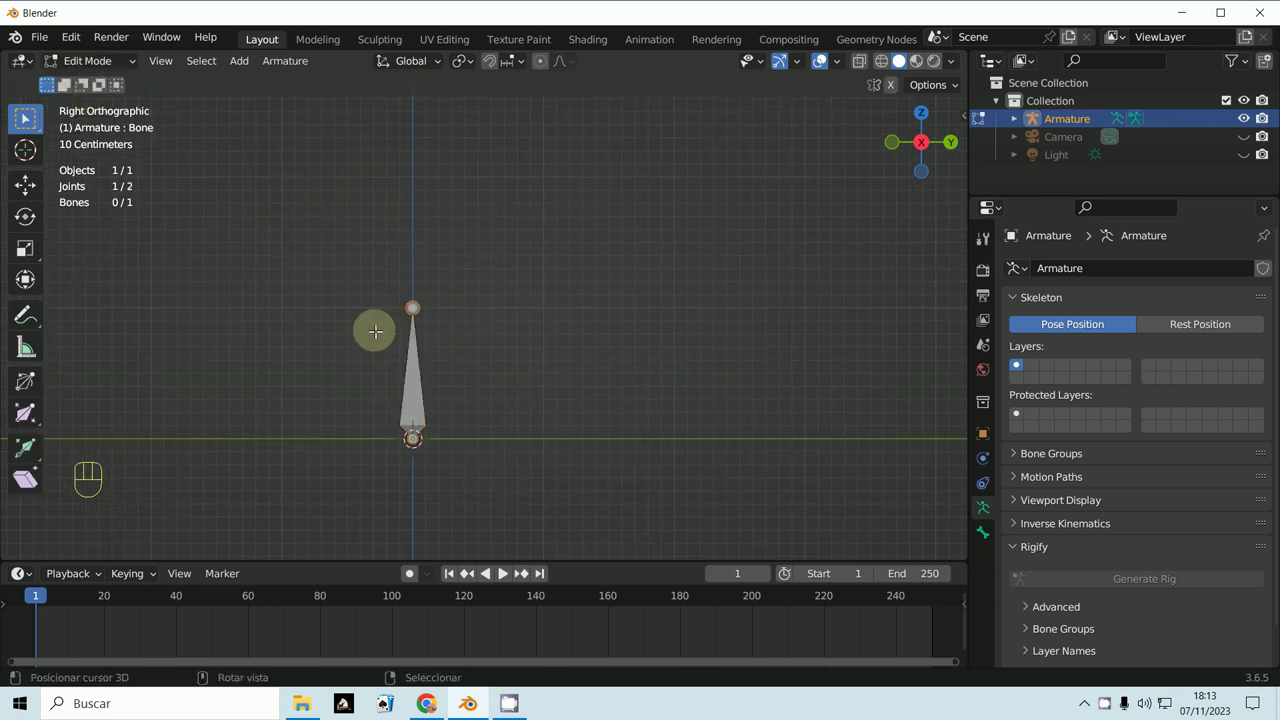
pyautogui.press('shift+d')
pyautogui.press('g')
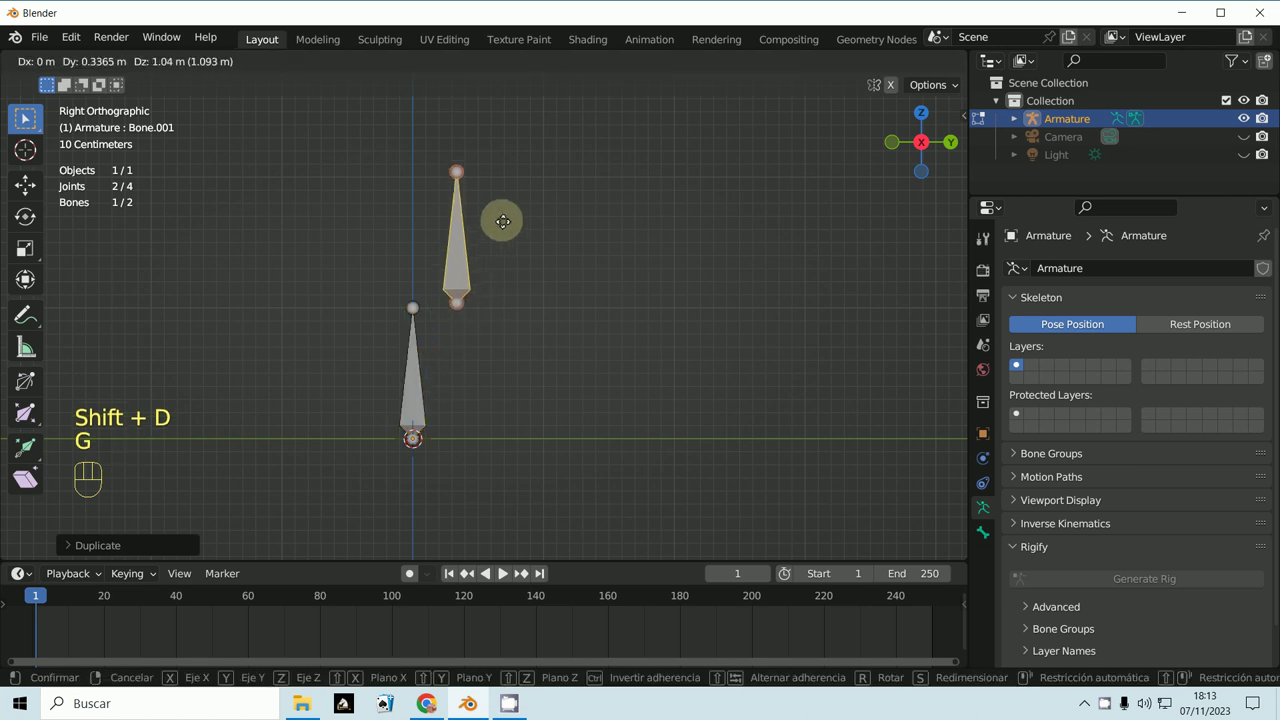
pyautogui.press('g')
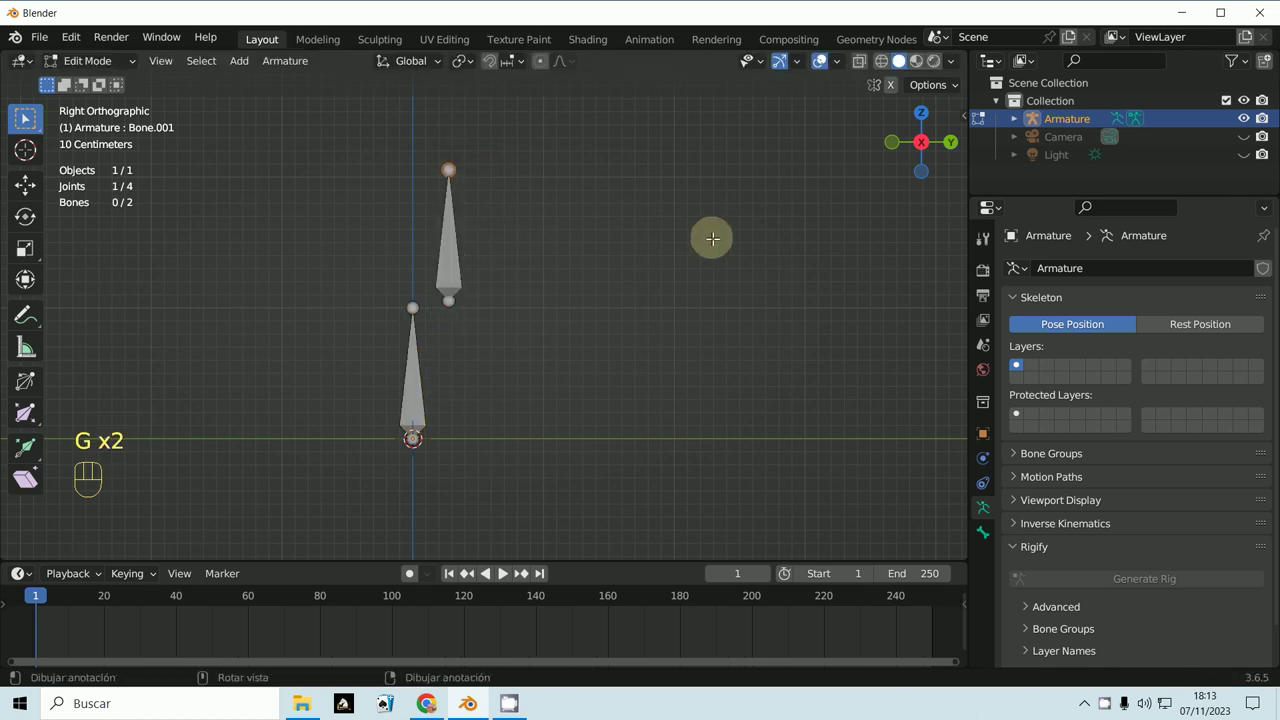
pyautogui.press('g')
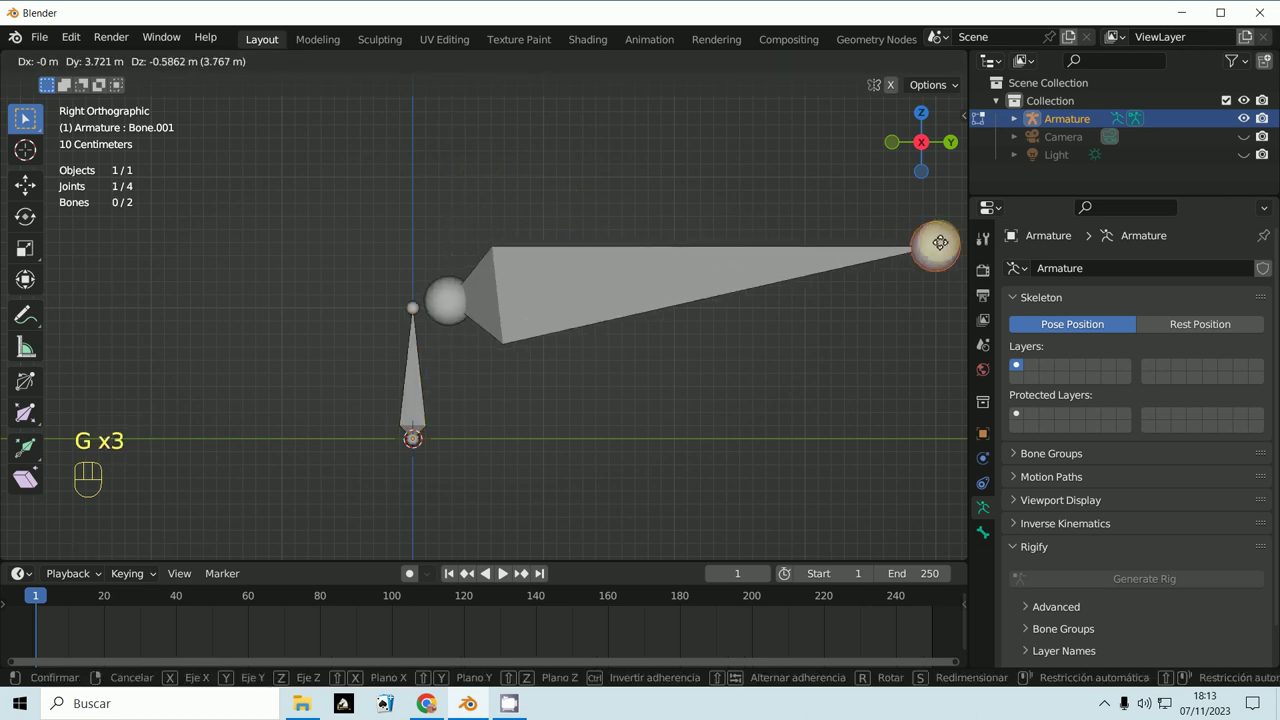
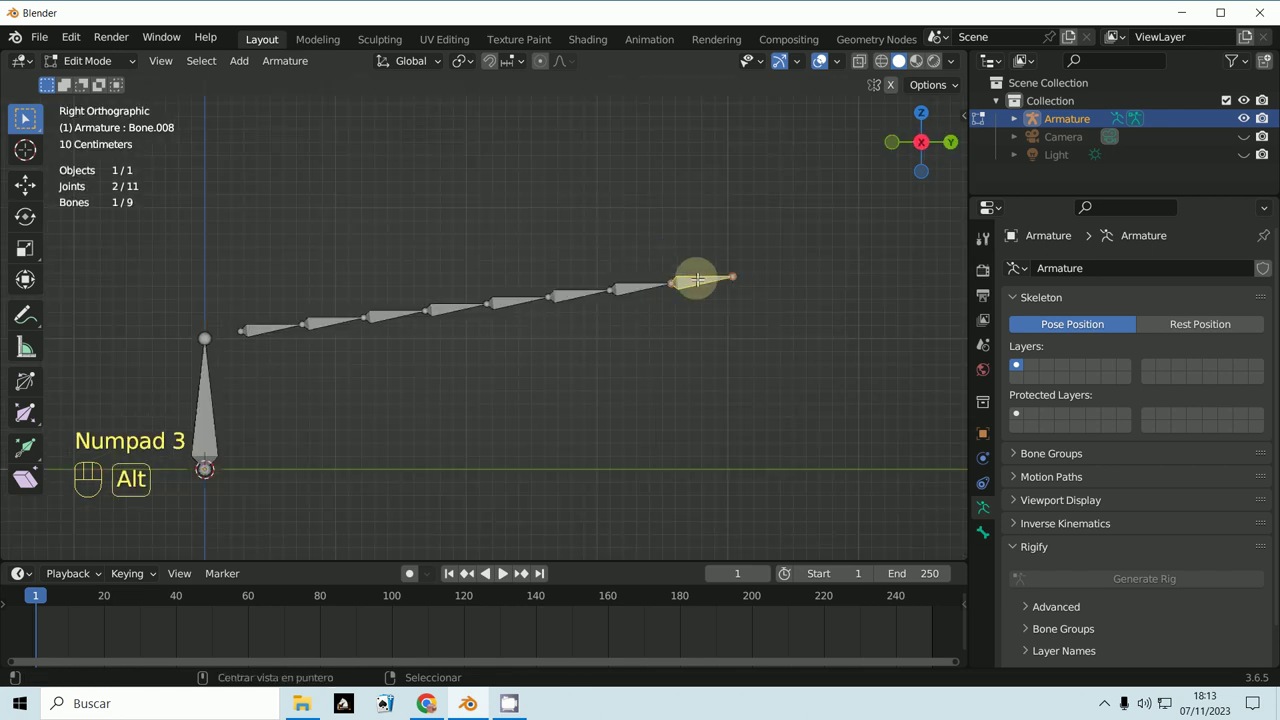
# - Clear the last bone's parent and start dragging it away from the chain
pyautogui.press('alt+p')
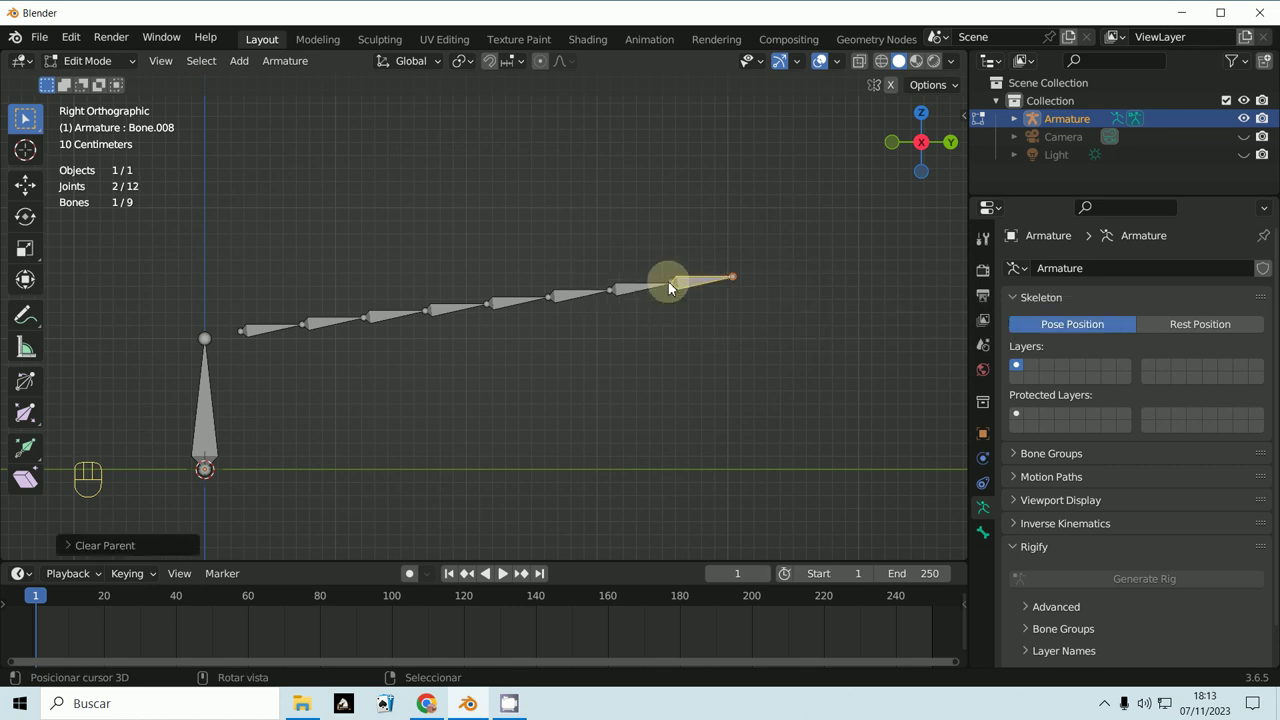
pyautogui.press('g')
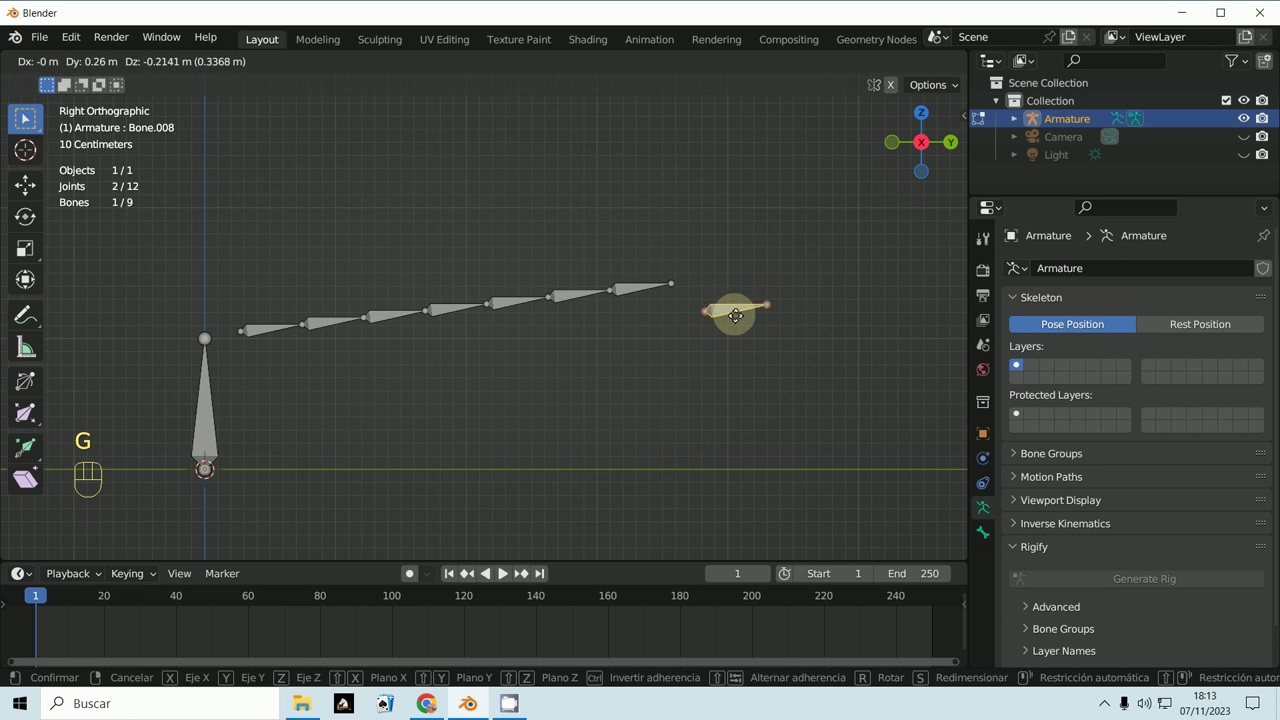
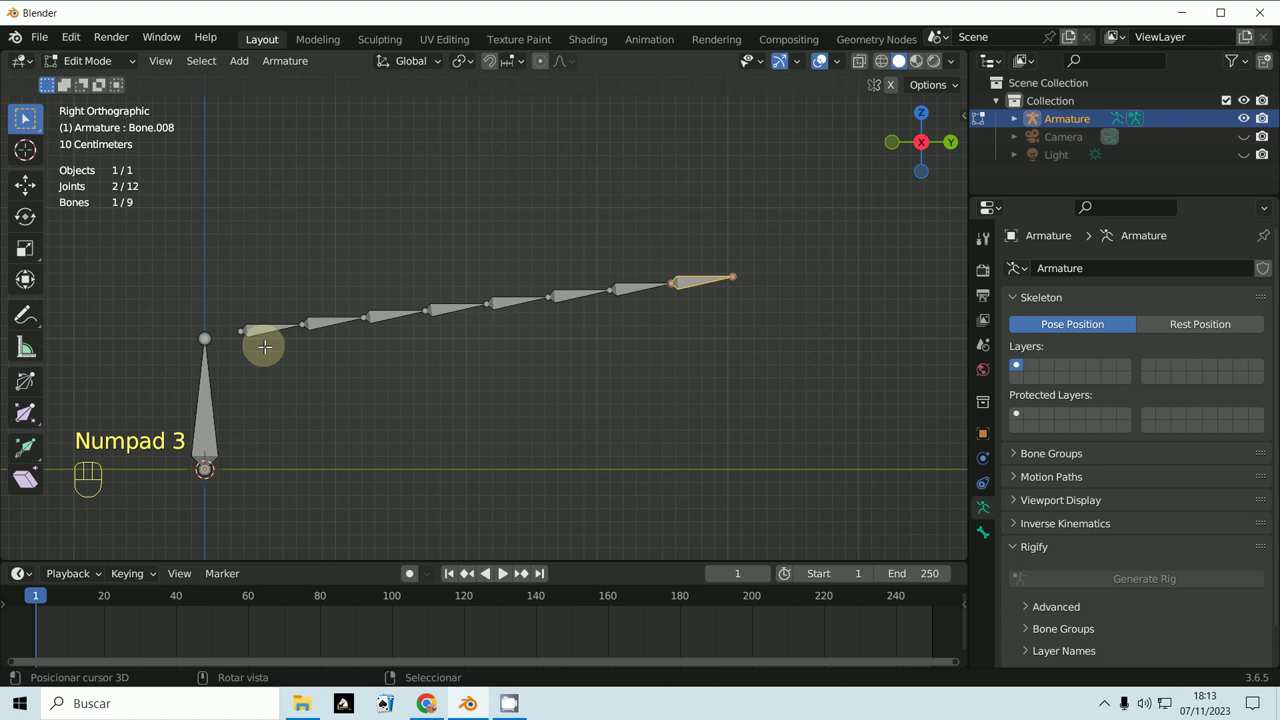
pyautogui.click(92, 95)
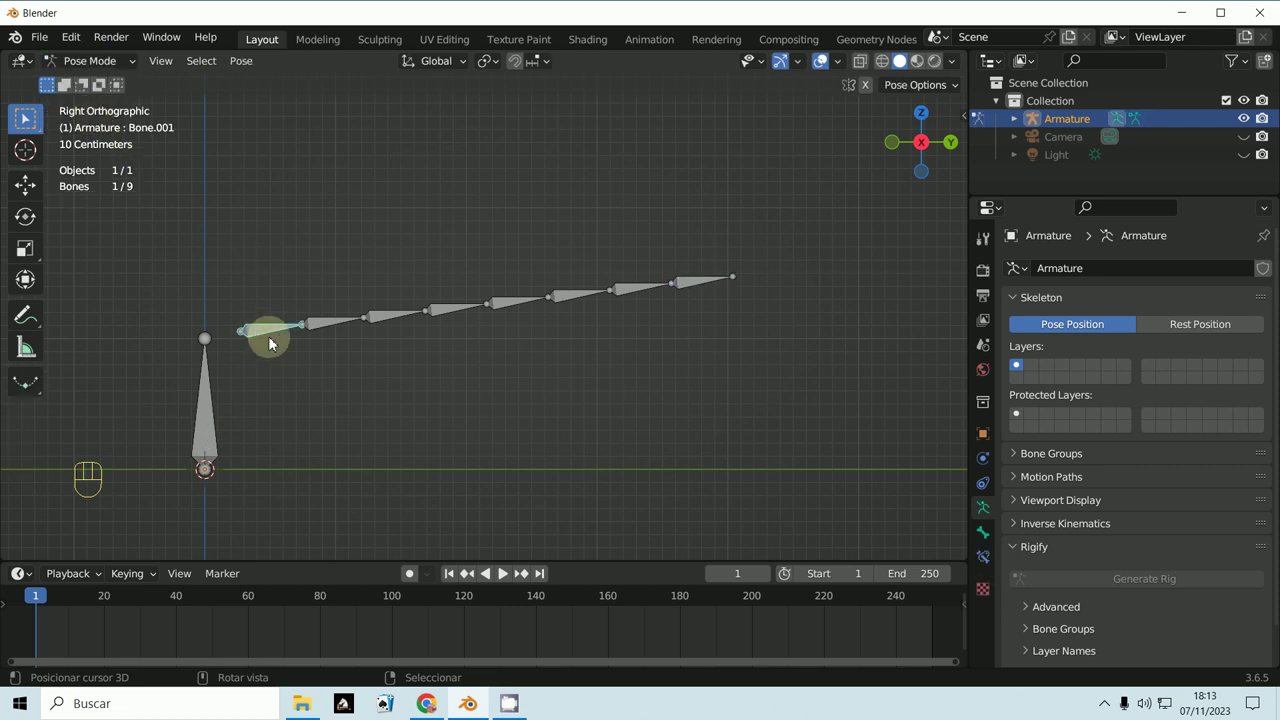
pyautogui.press('g')
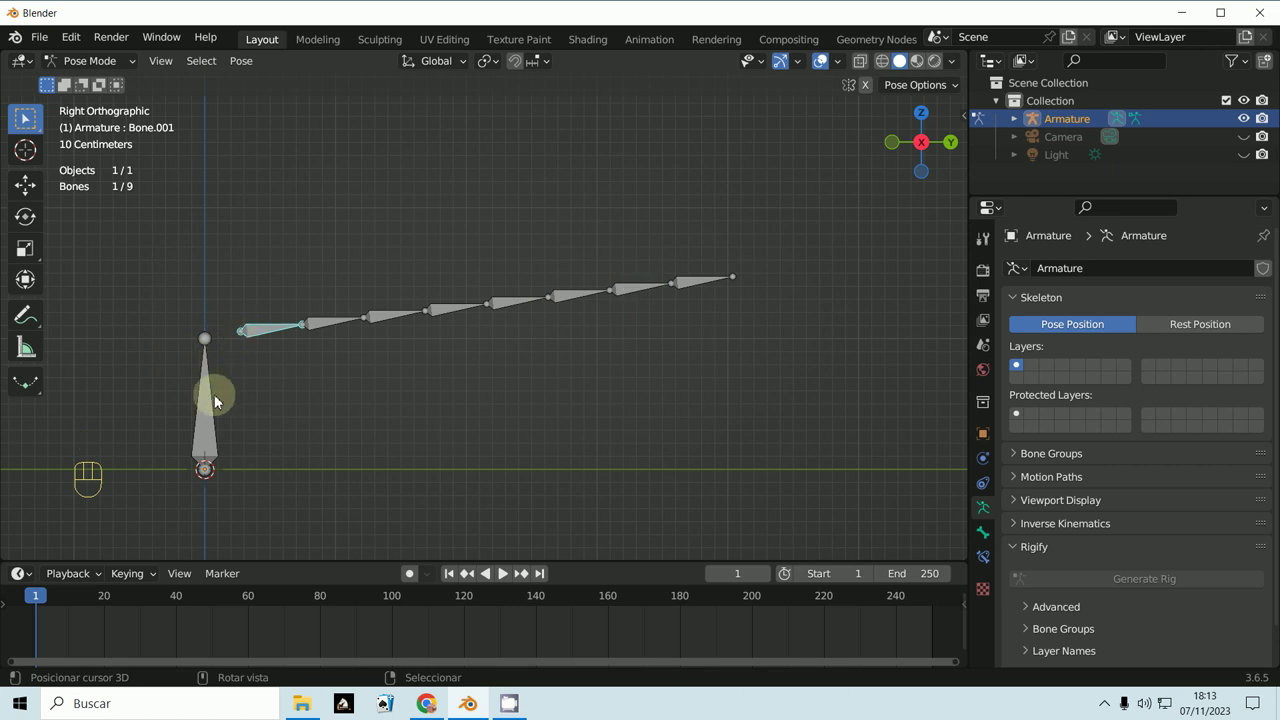
pyautogui.press('g')
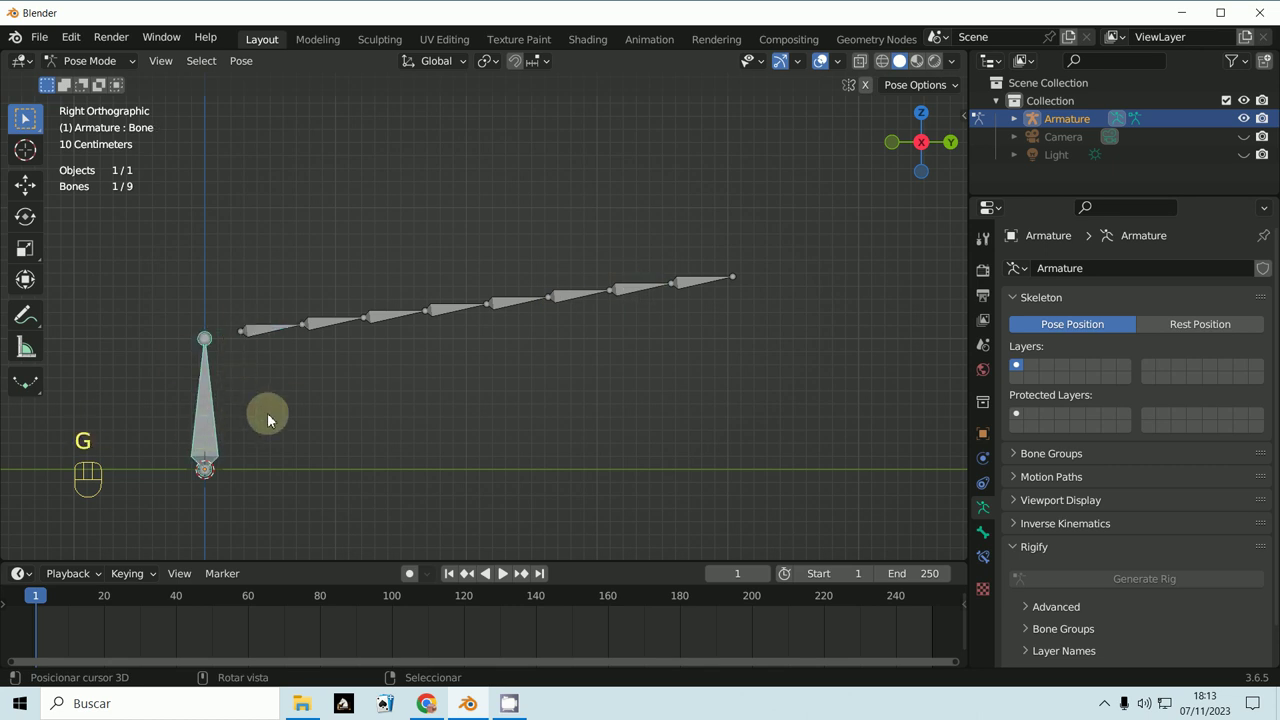
pyautogui.press('g')
pyautogui.press('g')
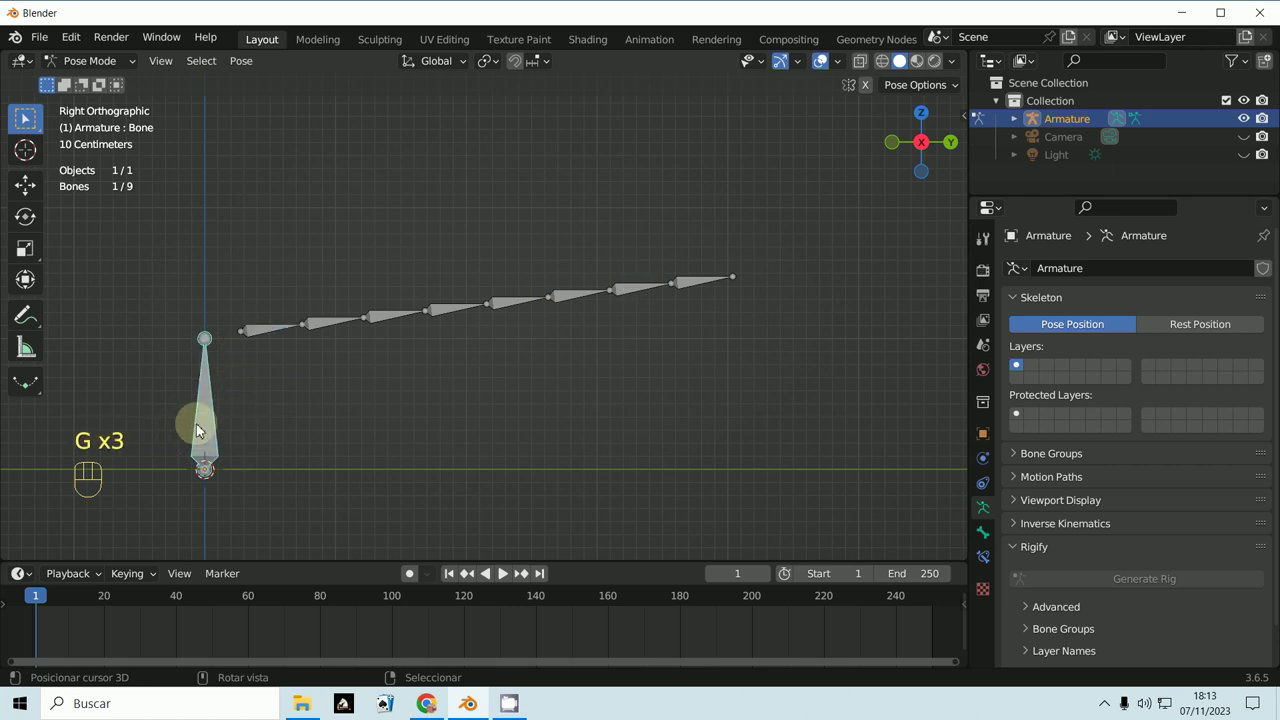
pyautogui.press('g')
pyautogui.middleClick(250, 469)
pyautogui.press('g')
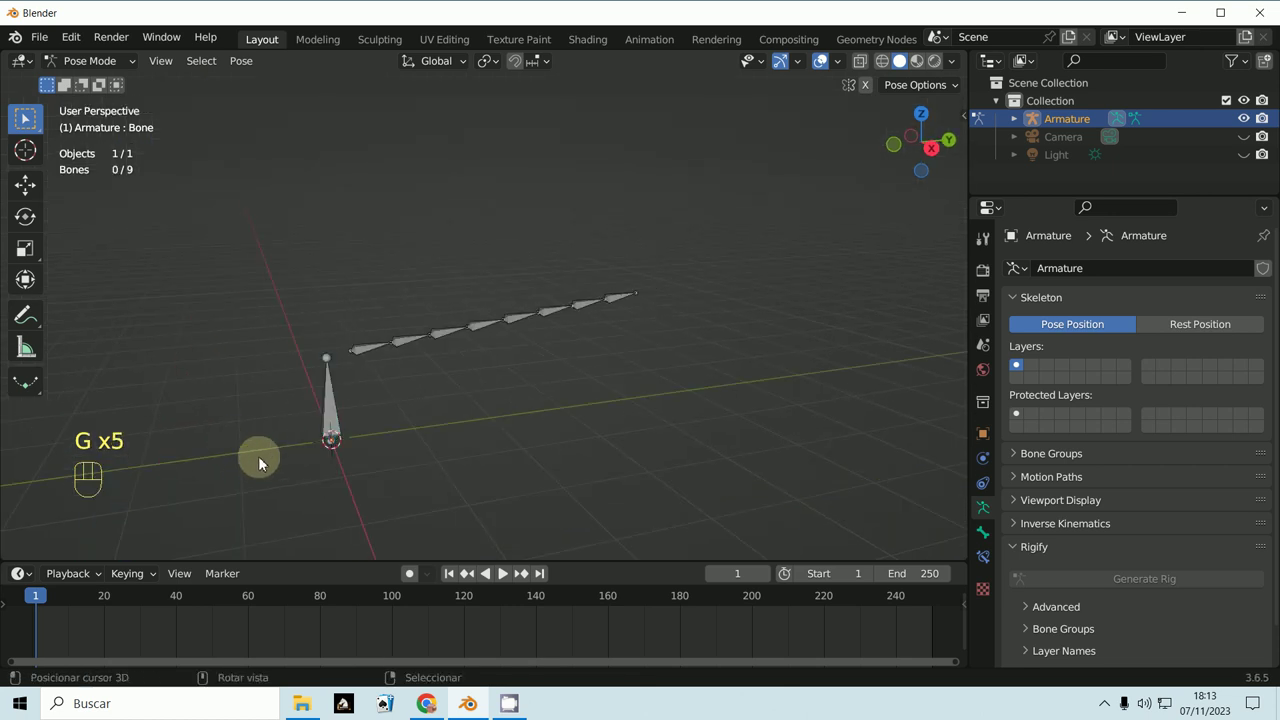
pyautogui.press('KP_1')
pyautogui.press('KP_3')
pyautogui.moveTo(328, 459); pyautogui.dragTo(472, 438)
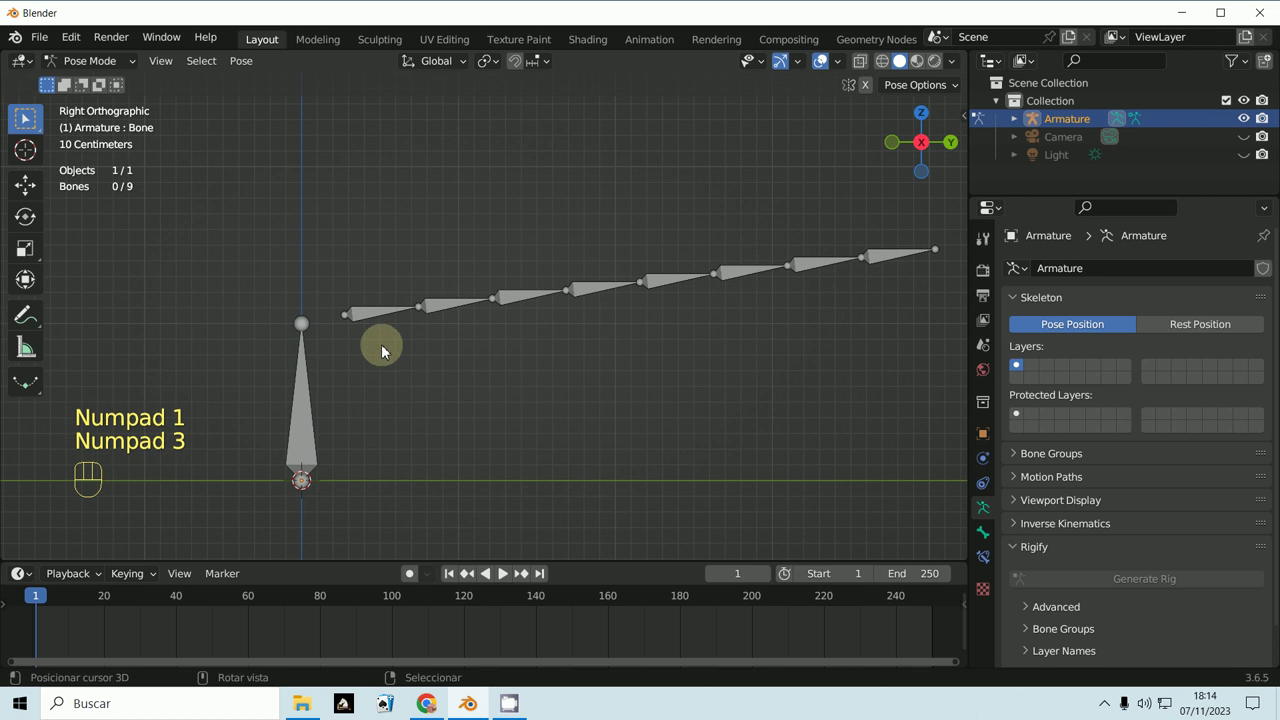
pyautogui.moveTo(85, 75); pyautogui.dragTo(94, 114)
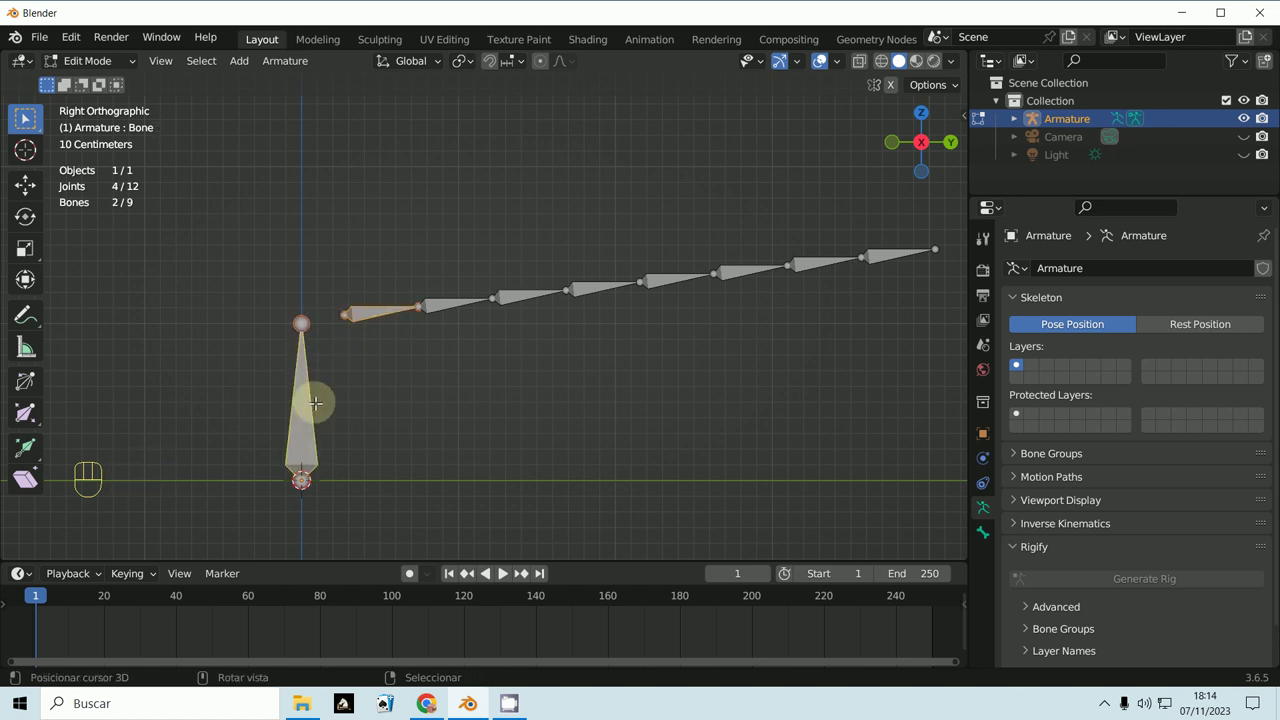
# - Switch the armature into Pose Mode ready to move the end bone
pyautogui.press('ctrl+p')
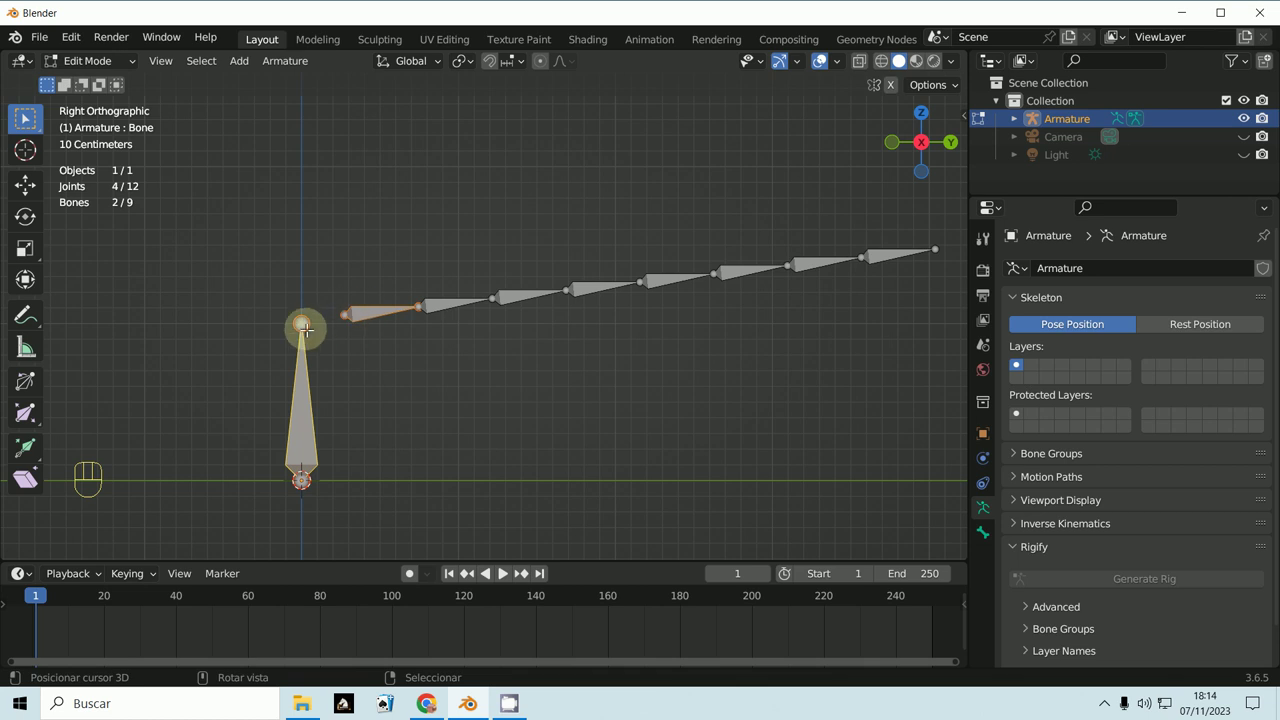
pyautogui.press('ctrl+p')
pyautogui.moveTo(94, 66); pyautogui.dragTo(230, 251)
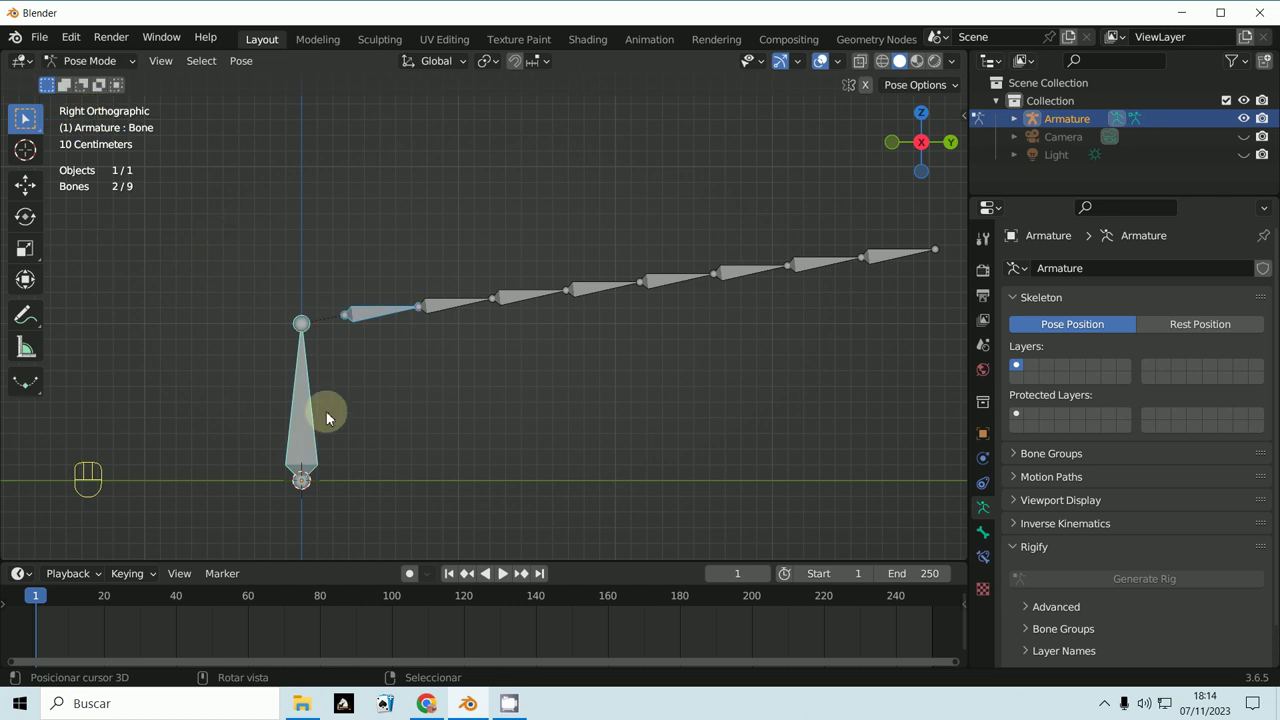
pyautogui.press('g')
pyautogui.middleClick(325, 456)
# - Activate the Move tool and settle back into the right side view of the chain
pyautogui.click(36, 183)
pyautogui.moveTo(455, 433); pyautogui.dragTo(454, 454)
pyautogui.press('ctrl+z')
pyautogui.press('KP_1')
pyautogui.press('KP_3')
pyautogui.middleClick(711, 341)
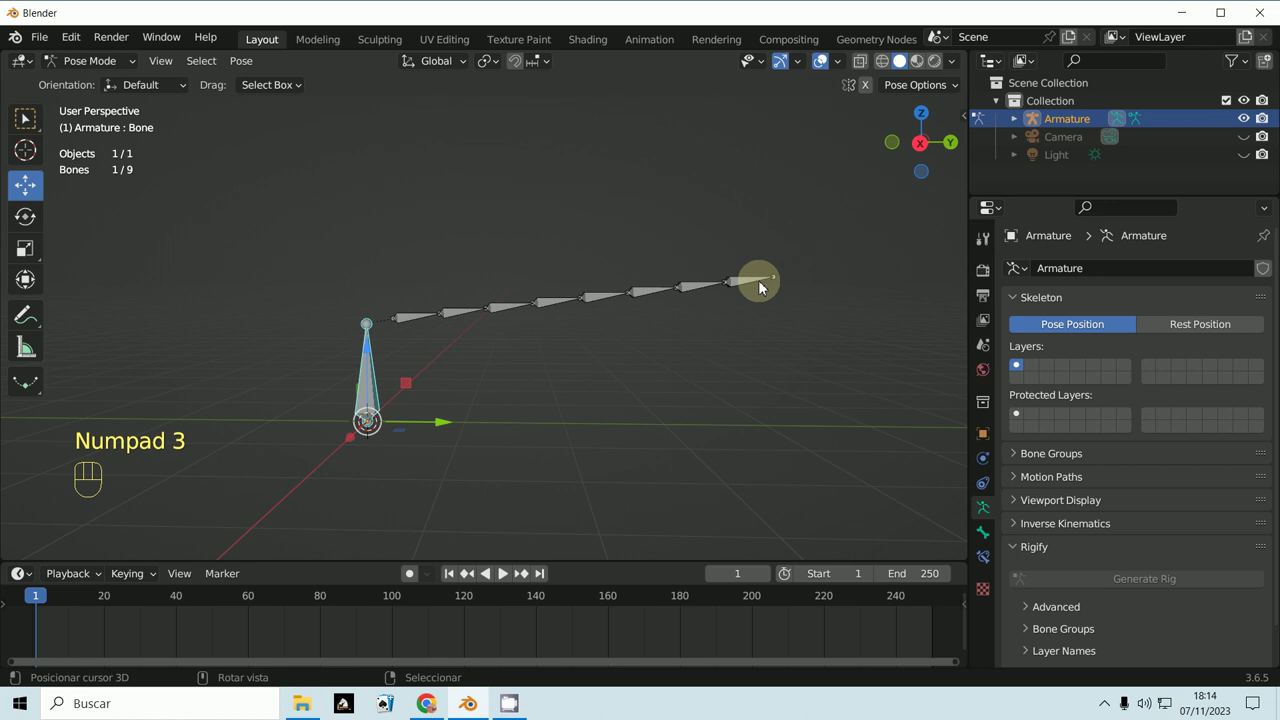
# - In Edit Mode, parent Bone.008 to the first bone Bone with Keep Offset
pyautogui.press('KP_3')
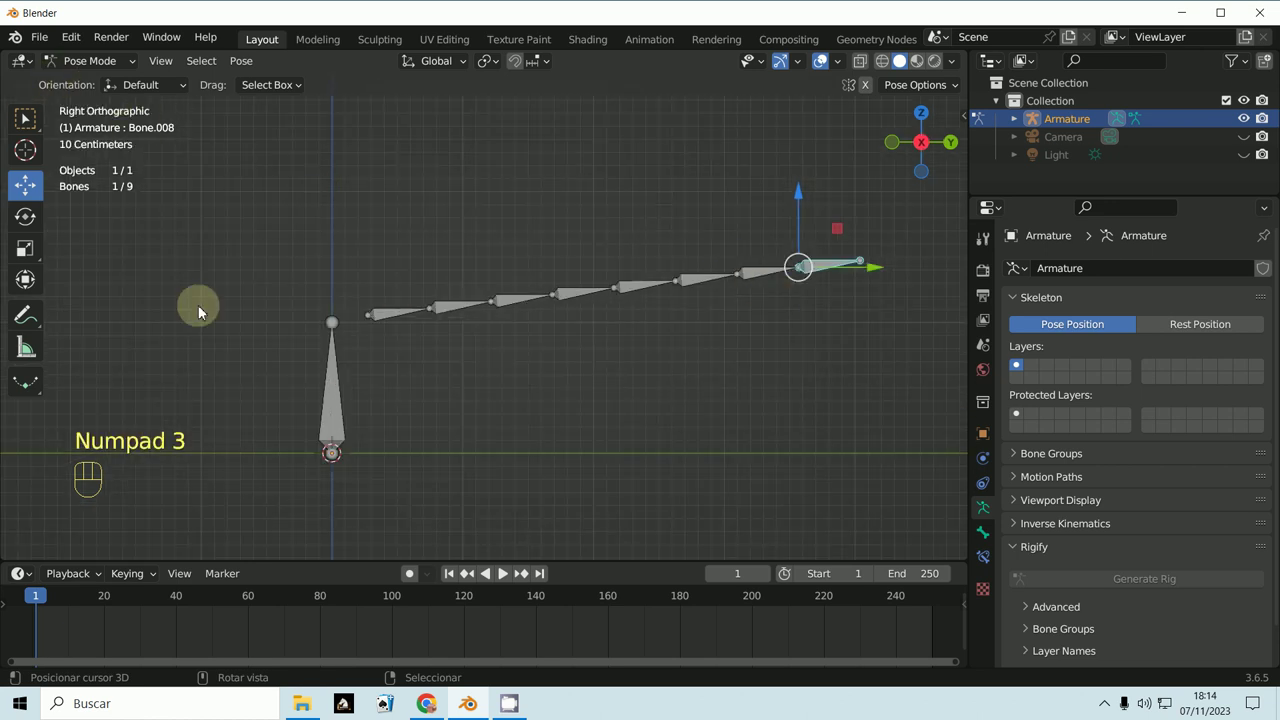
pyautogui.click(95, 104)
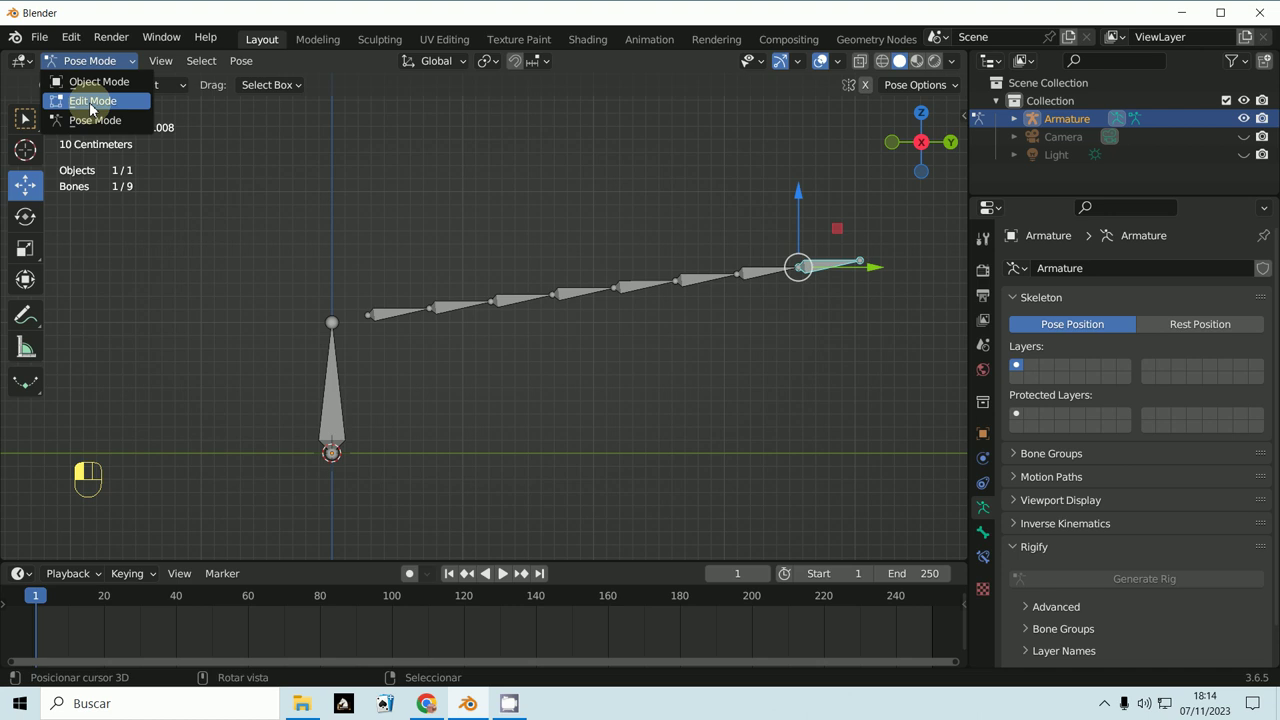
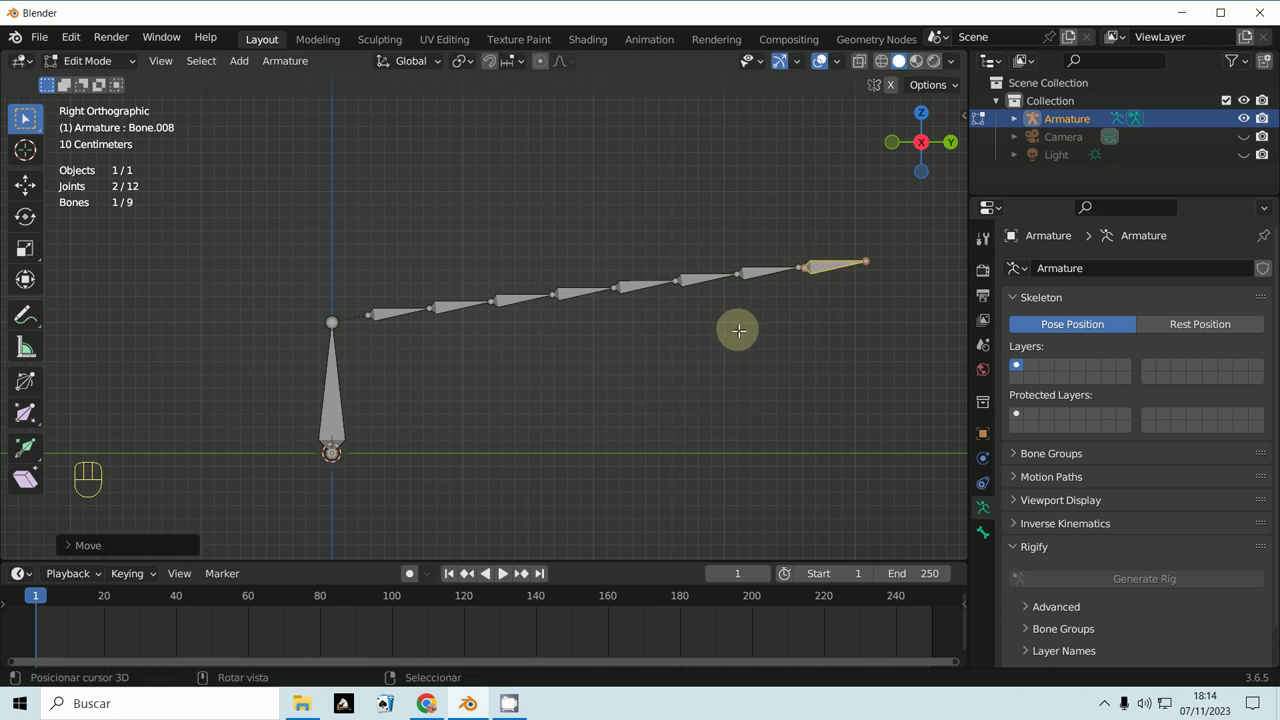
pyautogui.press('z')
pyautogui.press('ctrl+z')
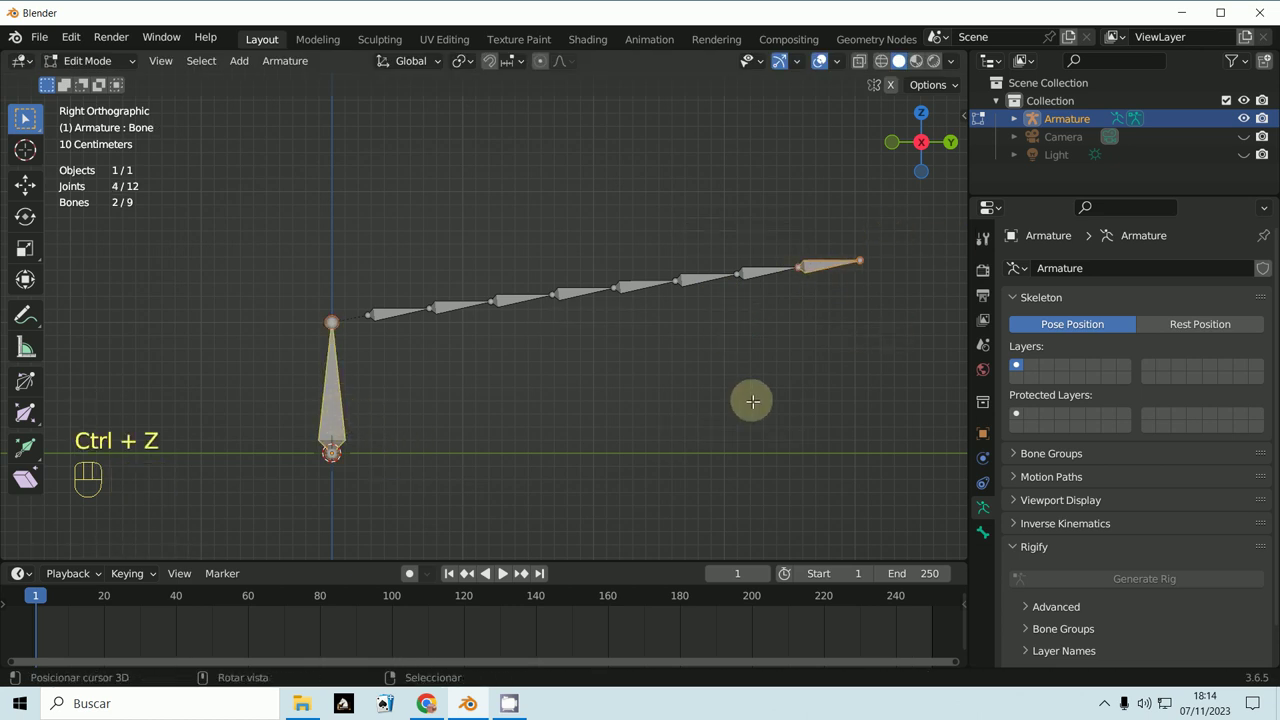
pyautogui.press('ctrl+p')
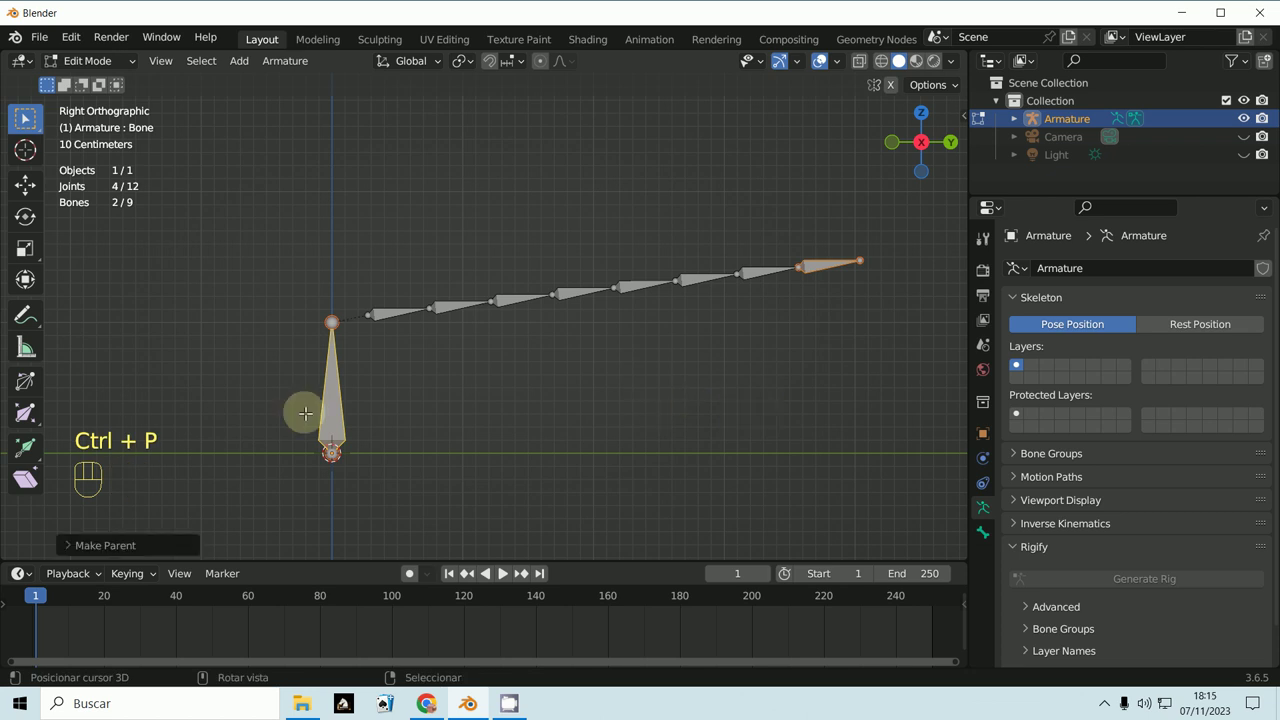
# - Return to Pose Mode and grab the end bone
pyautogui.click(83, 77)
pyautogui.press('g')
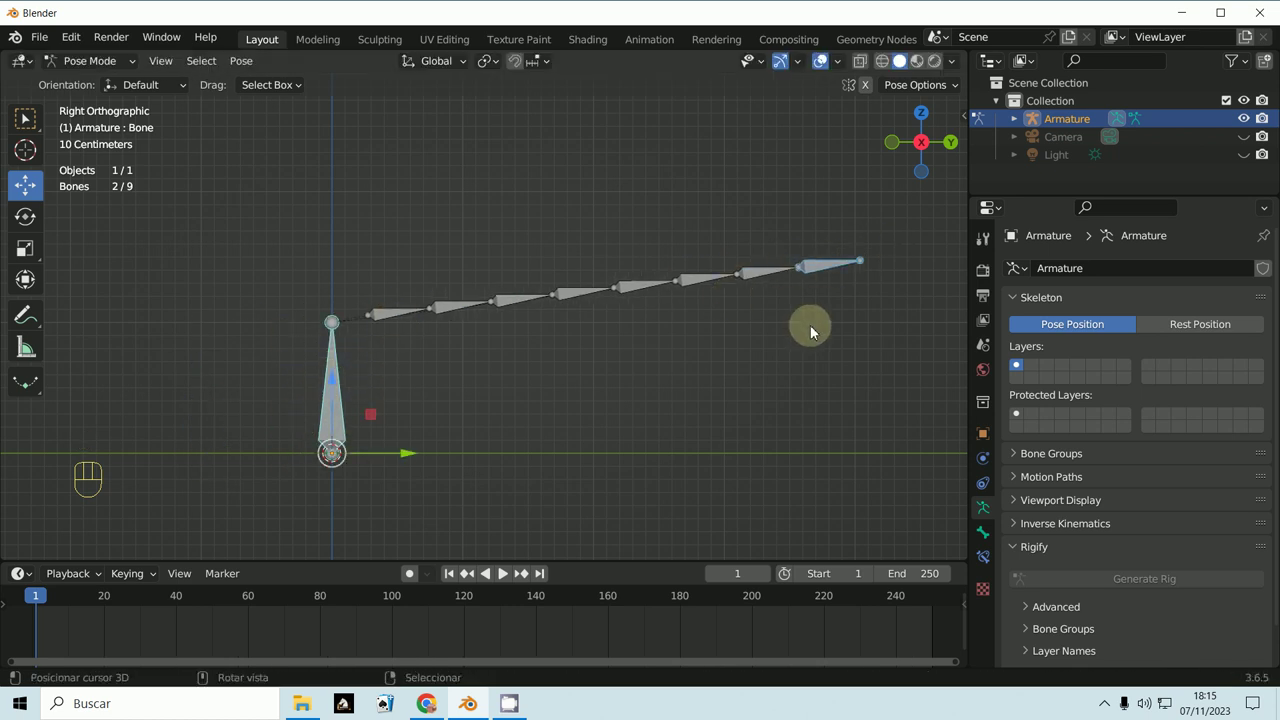
# - Select Bone.008 then Bone.004 so Bone.004 is the active pose bone
pyautogui.moveTo(811, 367); pyautogui.dragTo(744, 324)
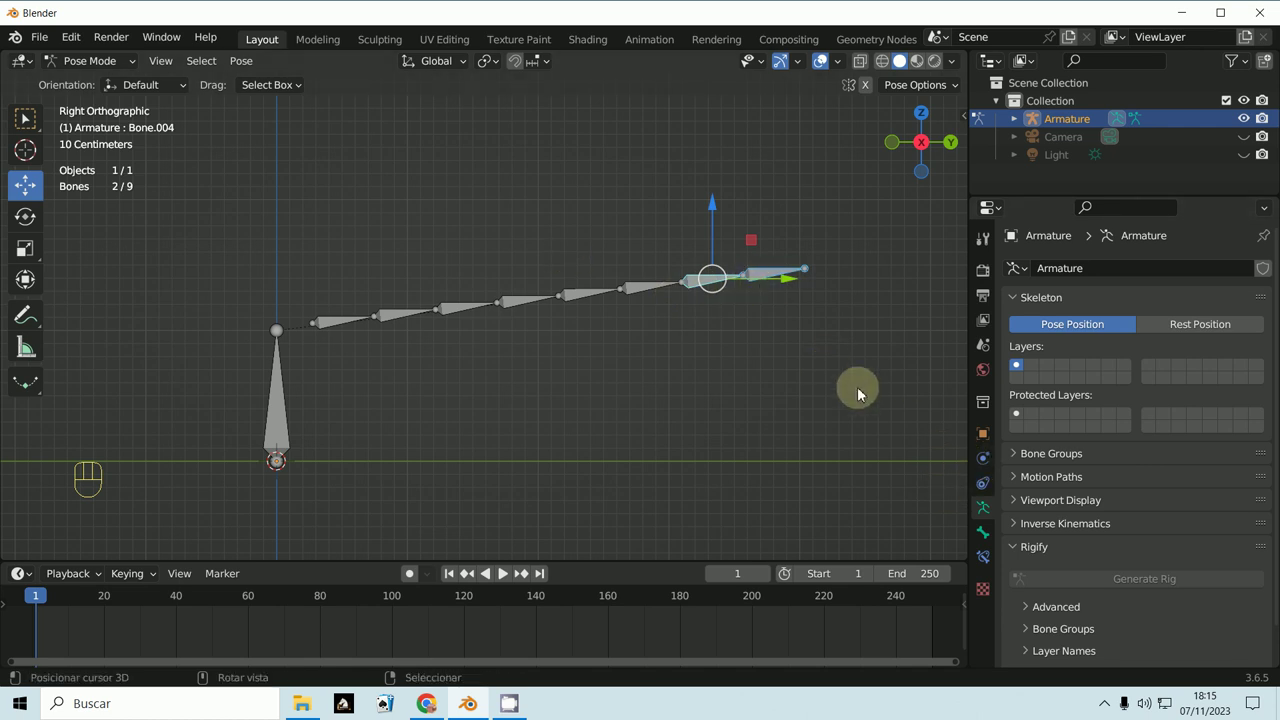
# - Add an IK constraint on Bone.004 targeting the active end bone Bone.008
pyautogui.press('shift+i')
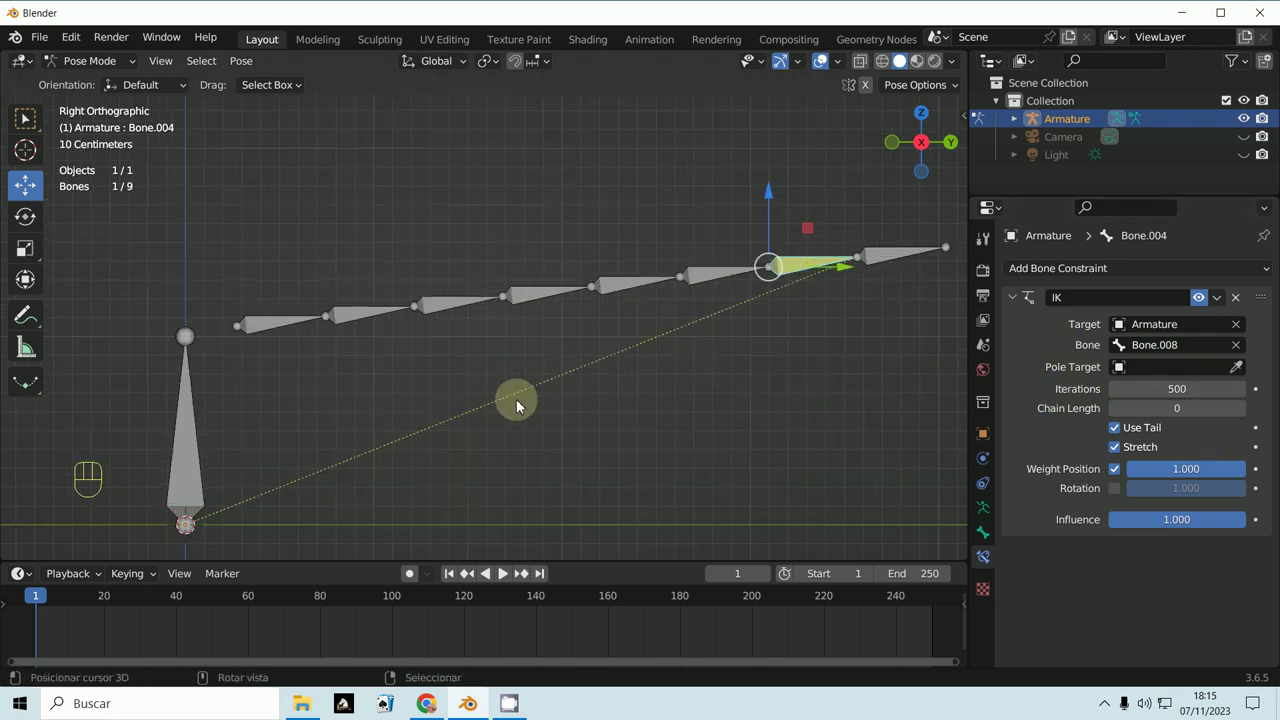
pyautogui.press('g')
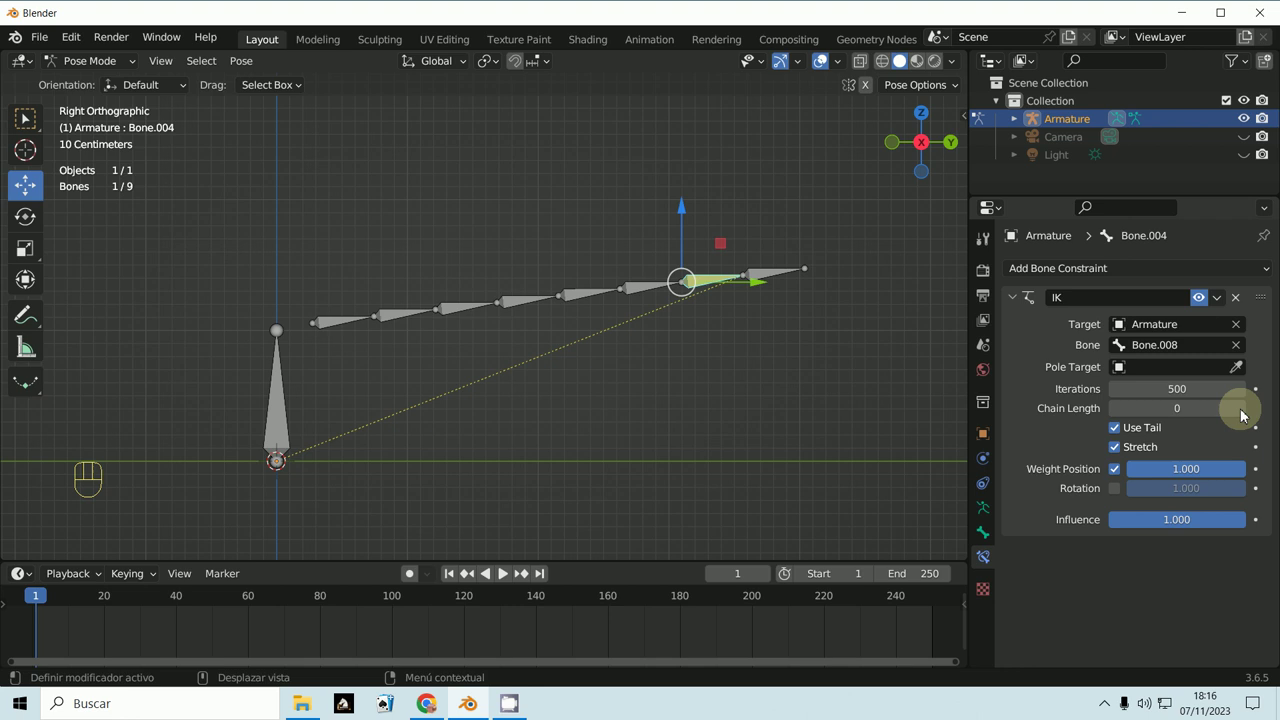
# - Raise the IK constraint's Chain Length from 0 to 7 bones
pyautogui.click(606, 412)
pyautogui.click(1240, 416)
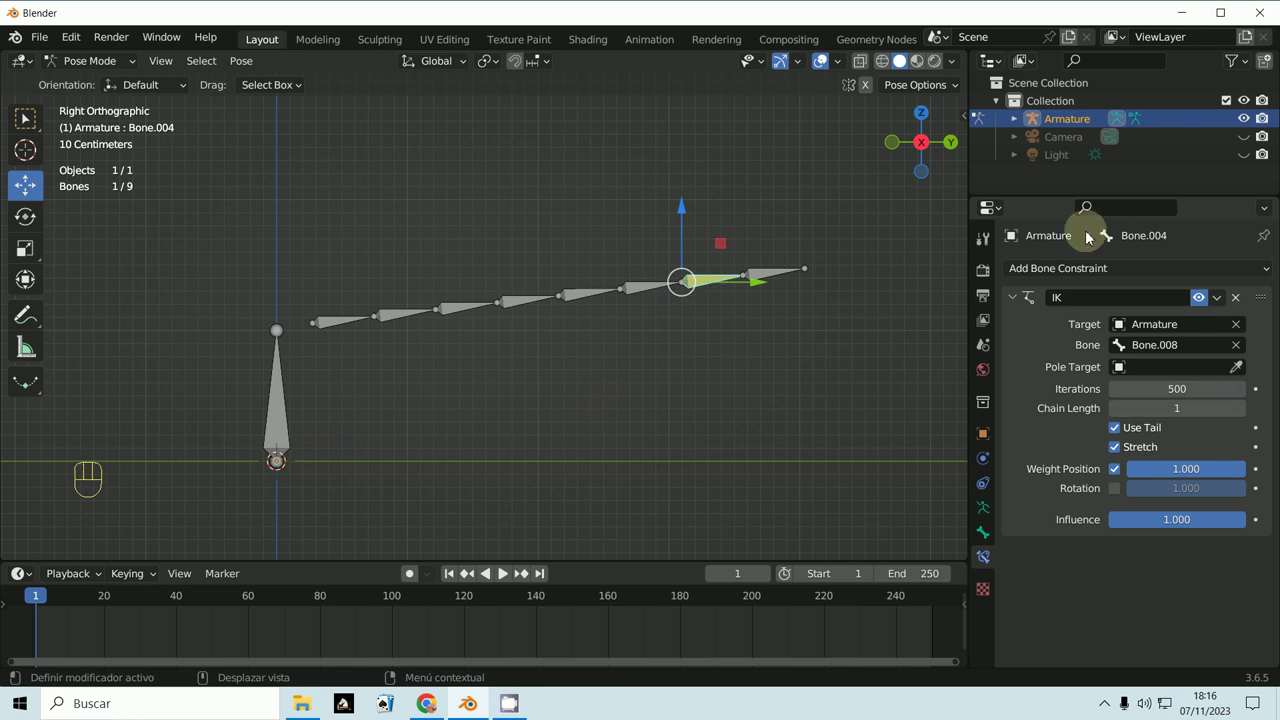
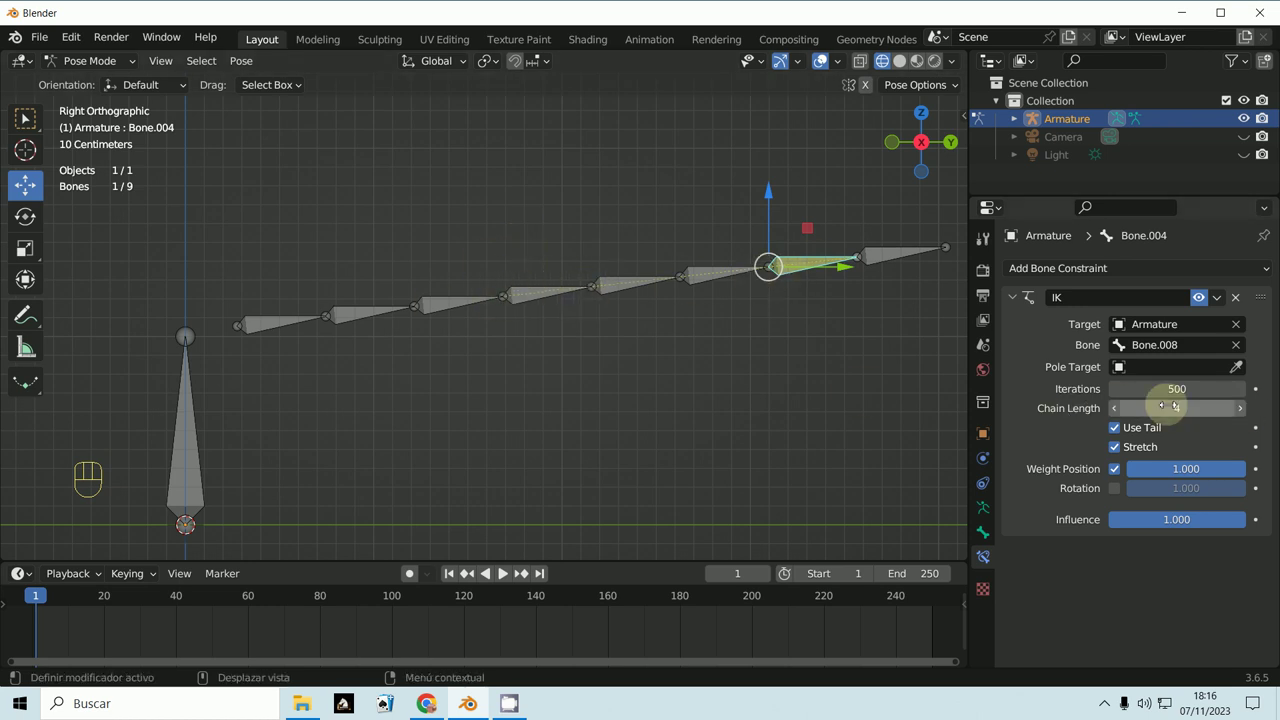
pyautogui.click(1240, 418)
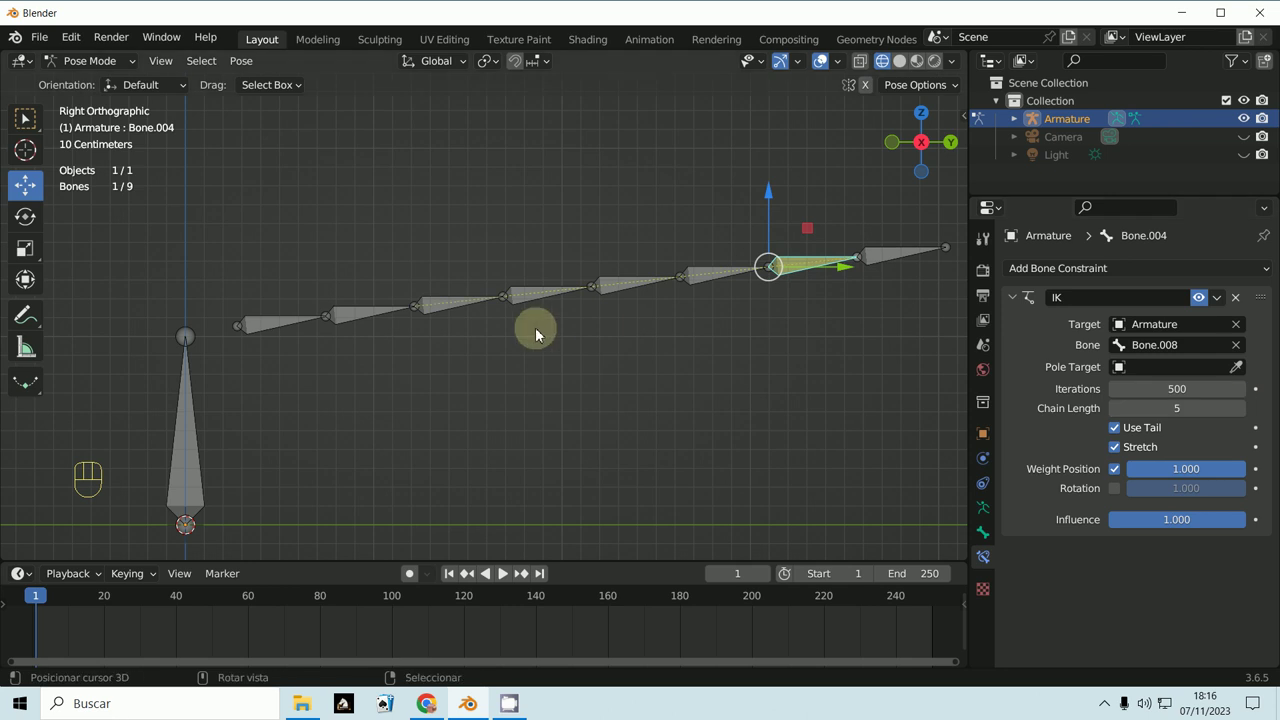
pyautogui.click(1240, 419)
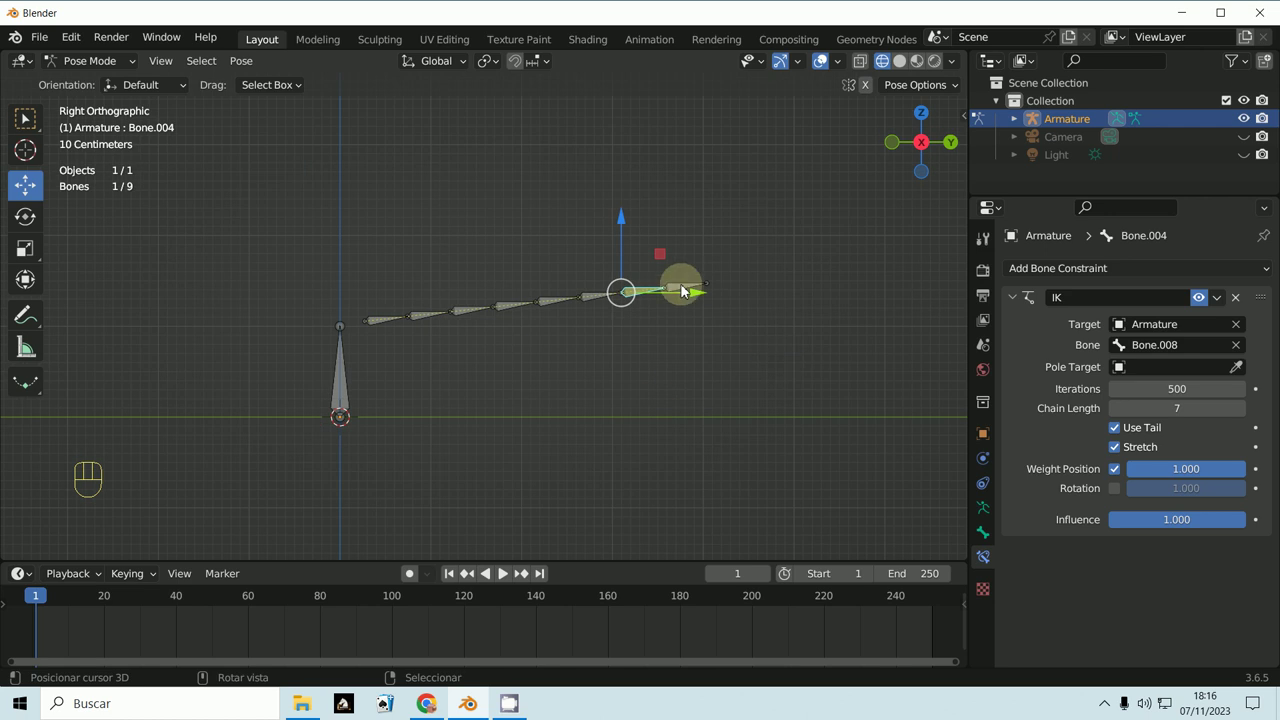
pyautogui.press('g')
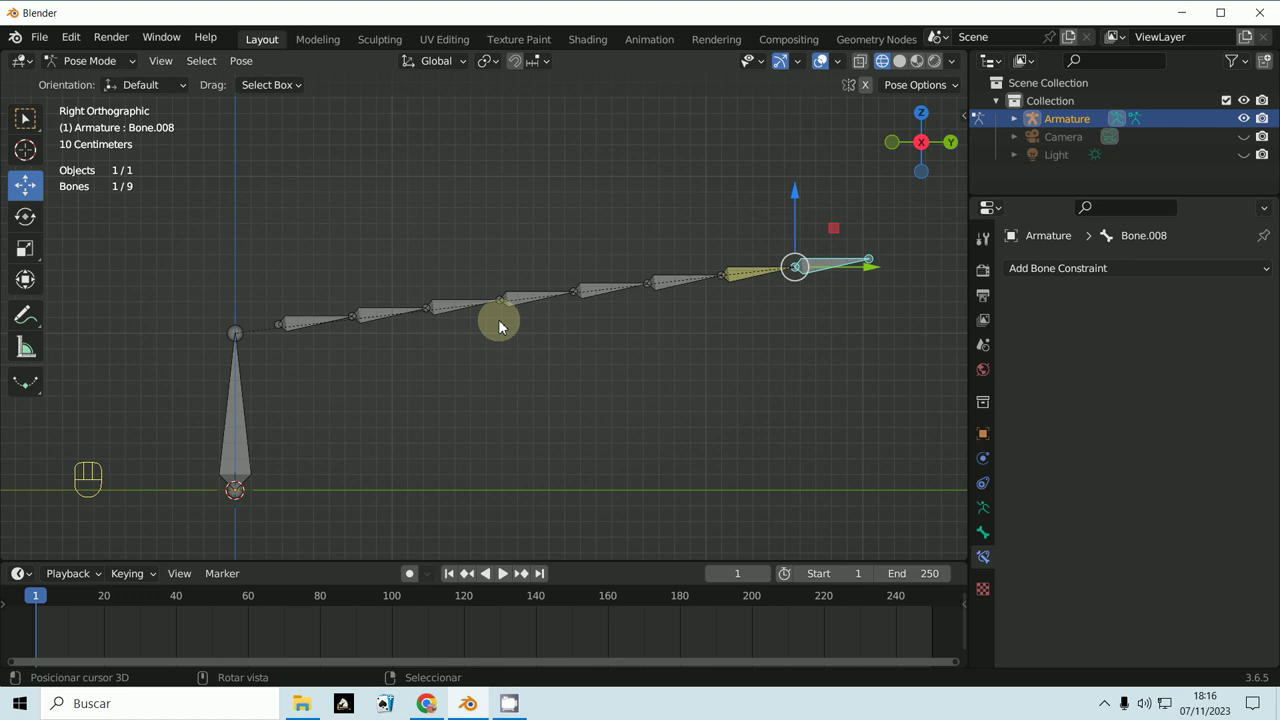
pyautogui.click(88, 67)
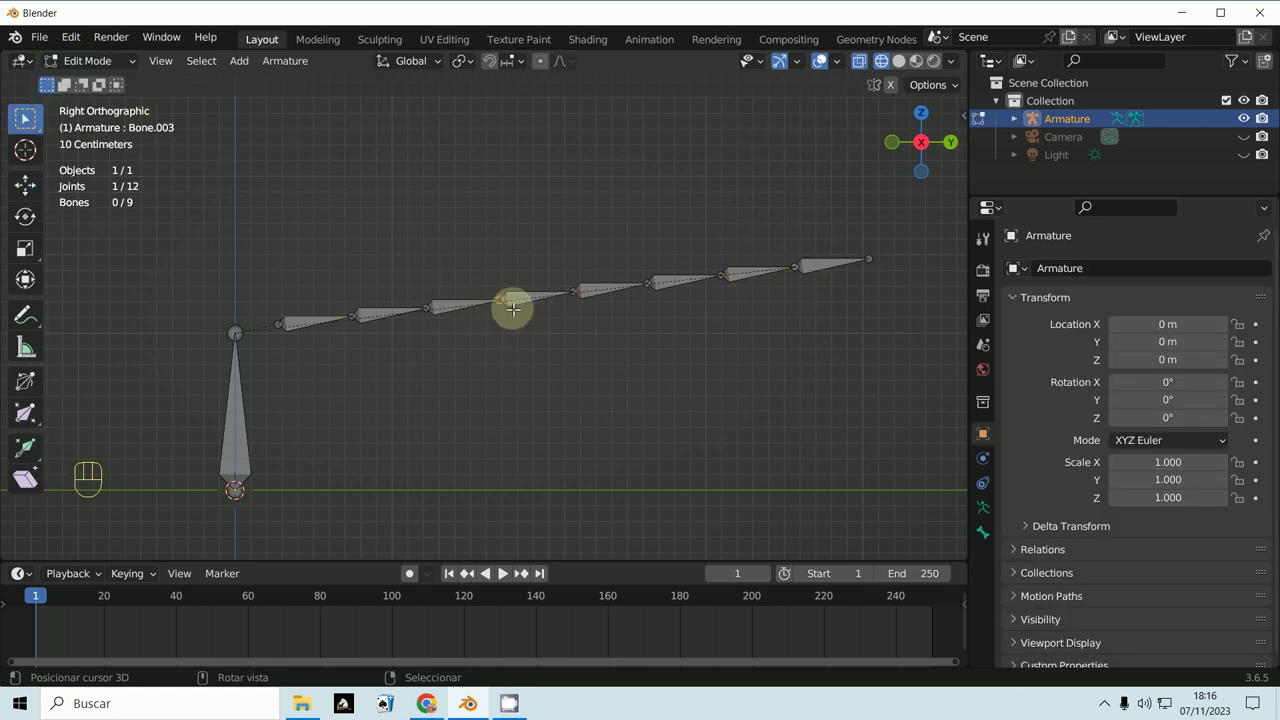
pyautogui.press('g')
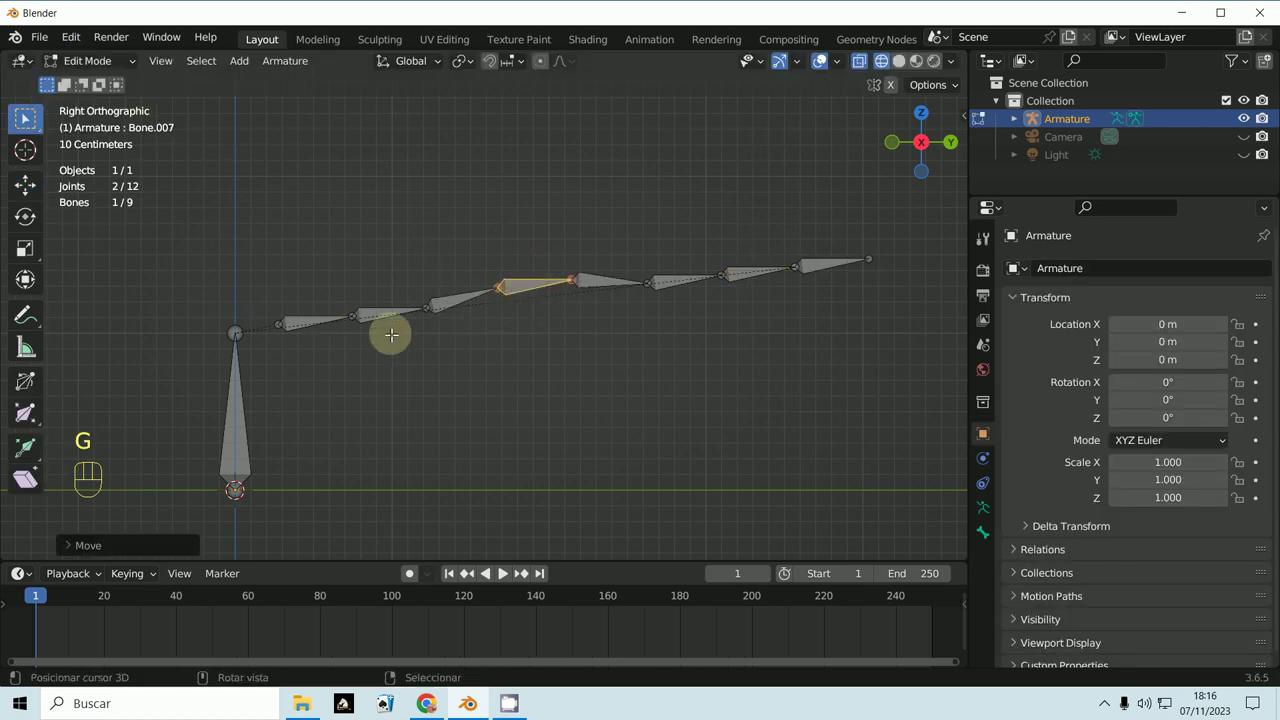
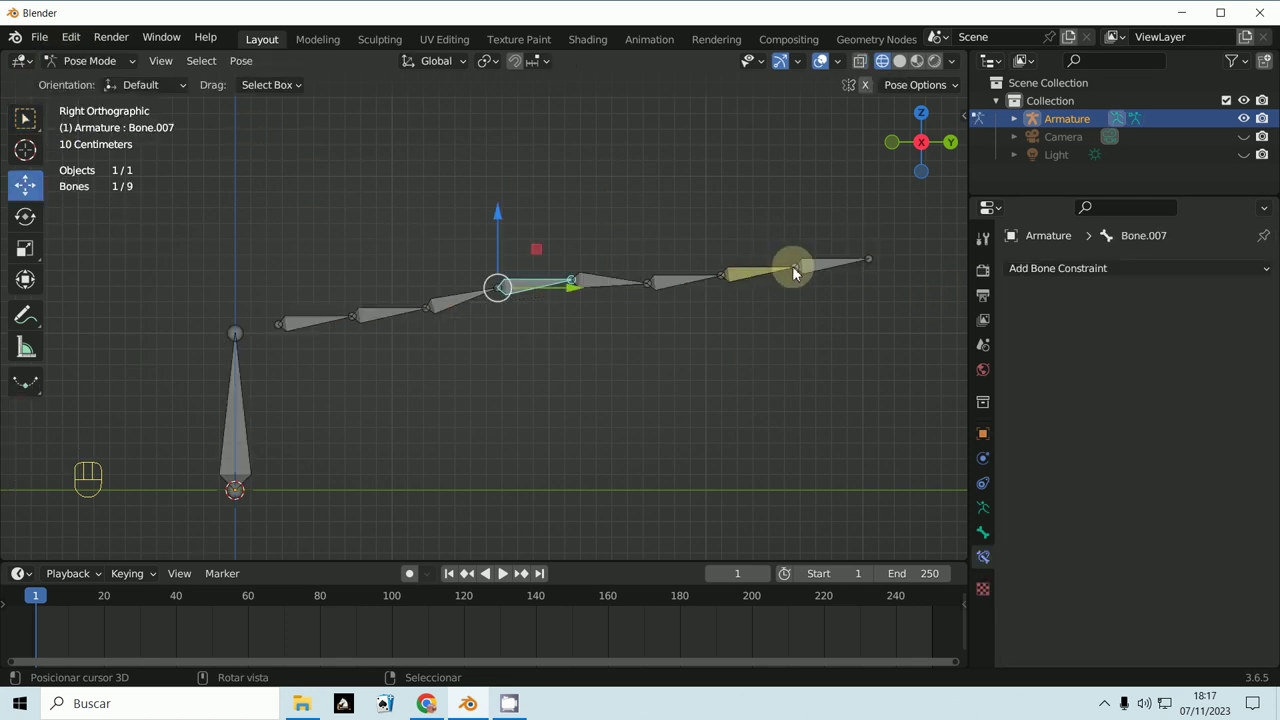
pyautogui.press('g')
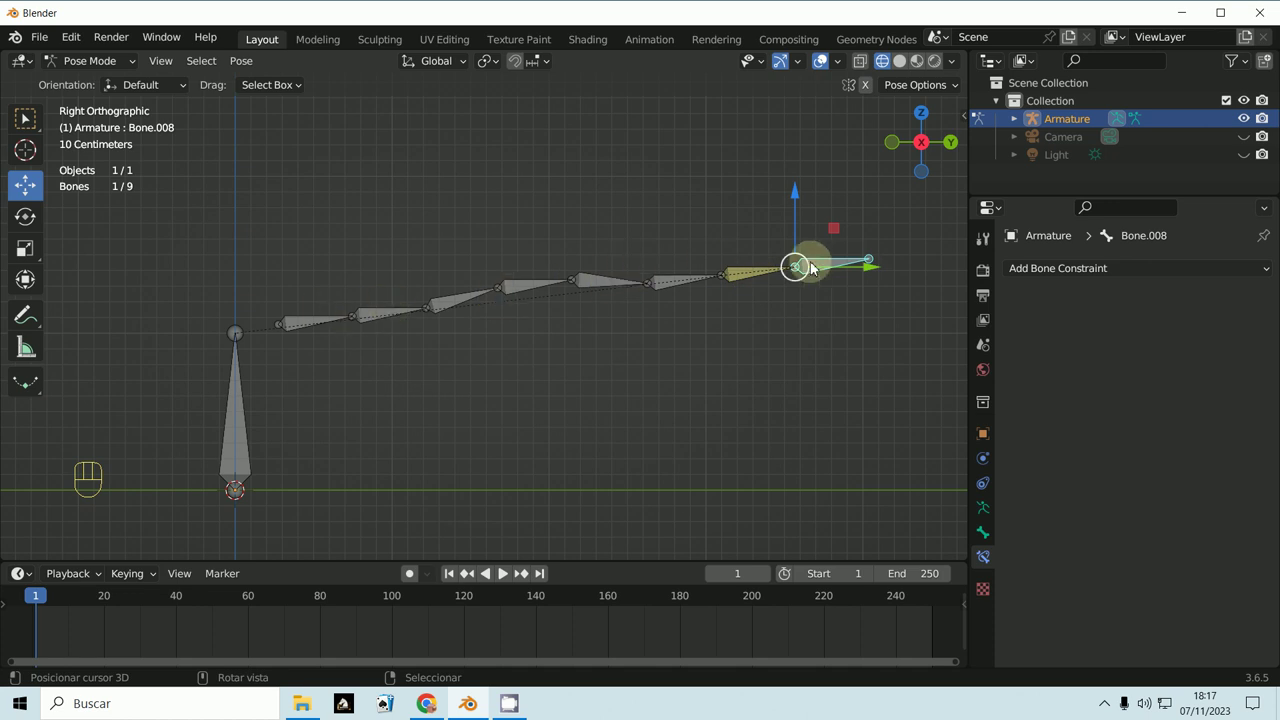
# - Move Bone.008 below and back so the IK chain bends into an arch
pyautogui.press('g')
pyautogui.press('g')
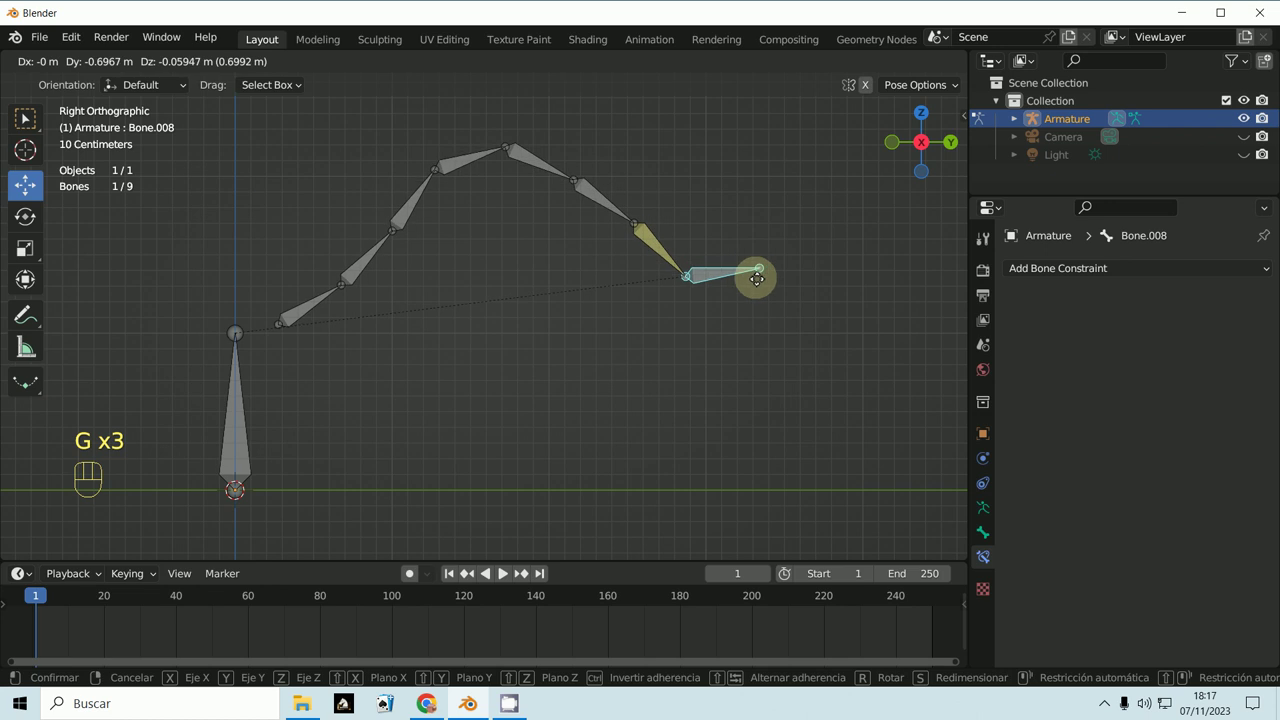
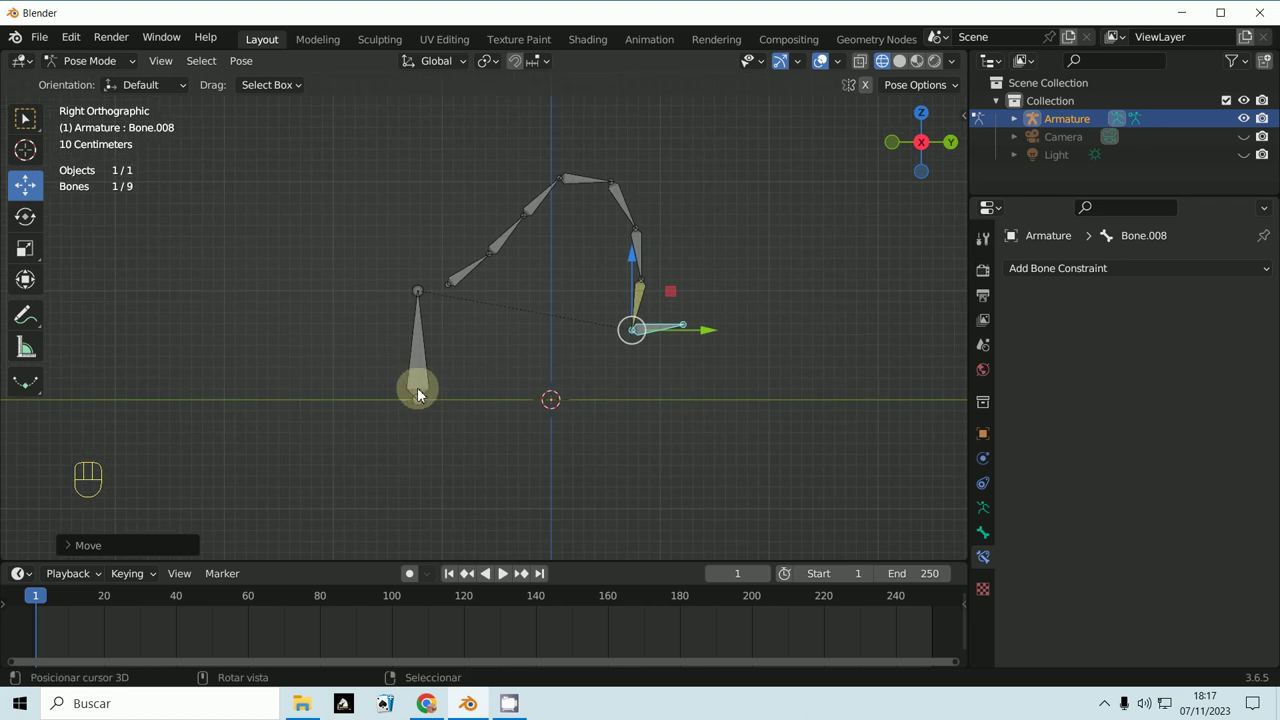
pyautogui.press('g')
pyautogui.moveTo(495, 408); pyautogui.dragTo(544, 390)
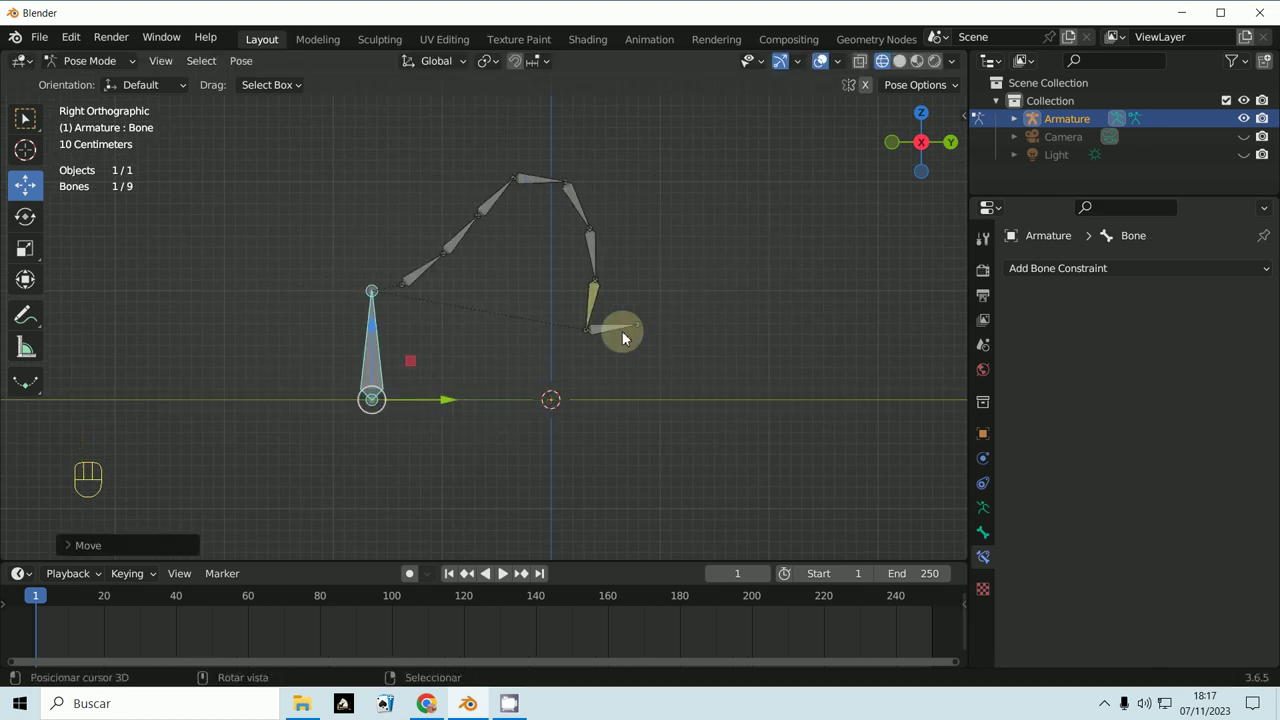
pyautogui.press('g')
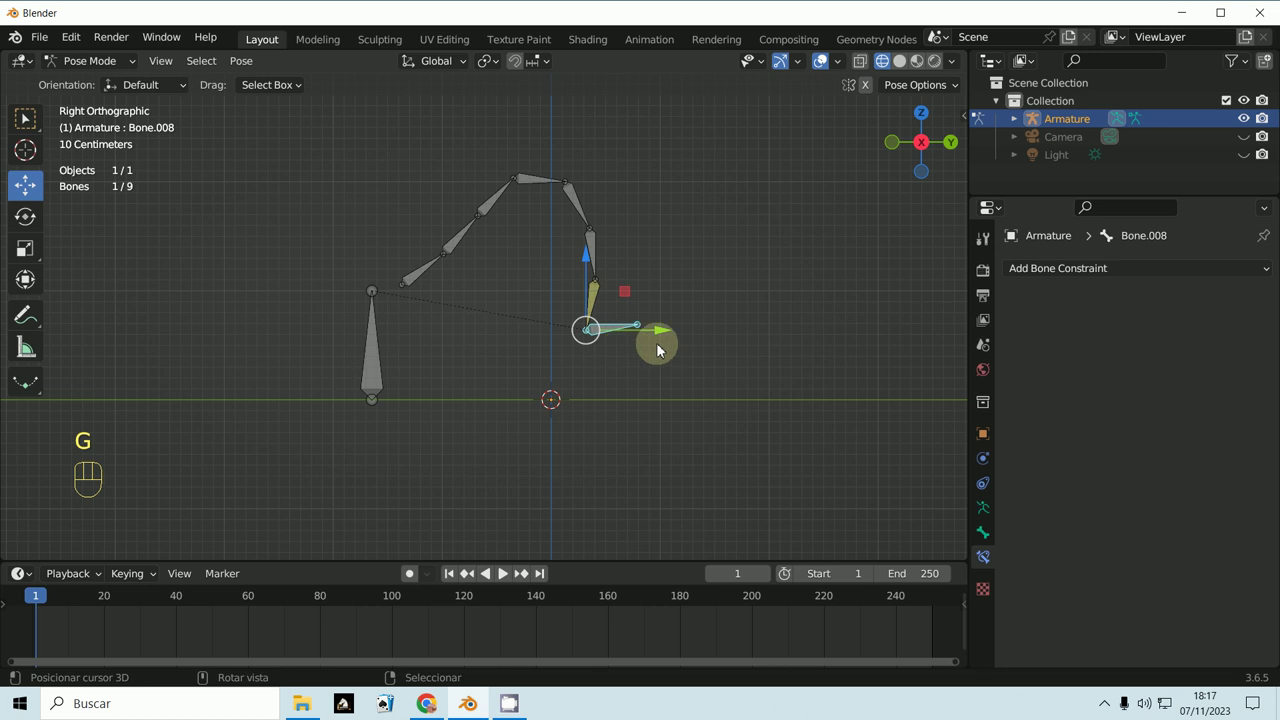
pyautogui.click(659, 336)
pyautogui.click(823, 300)
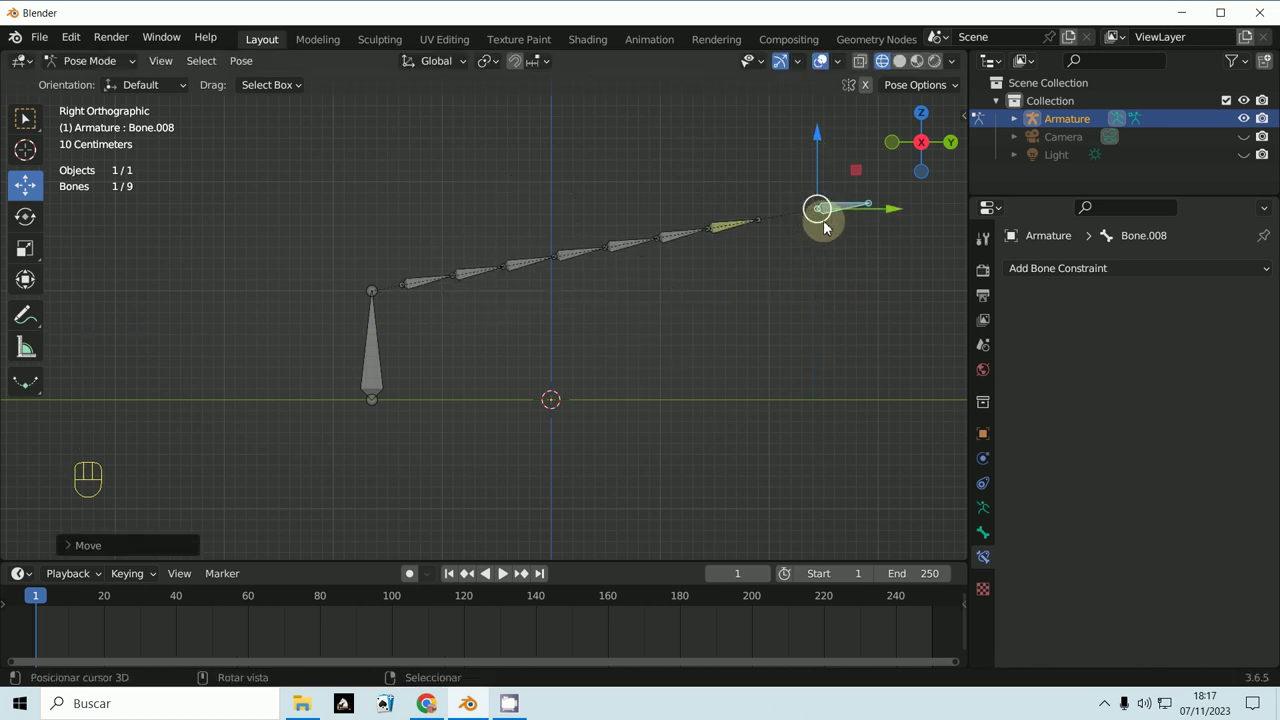
# - Clear the pose, then pull the control bone downward again and inspect the bend in perspective
pyautogui.press('alt+g')
pyautogui.press('alt+g')
pyautogui.press('alt+g')
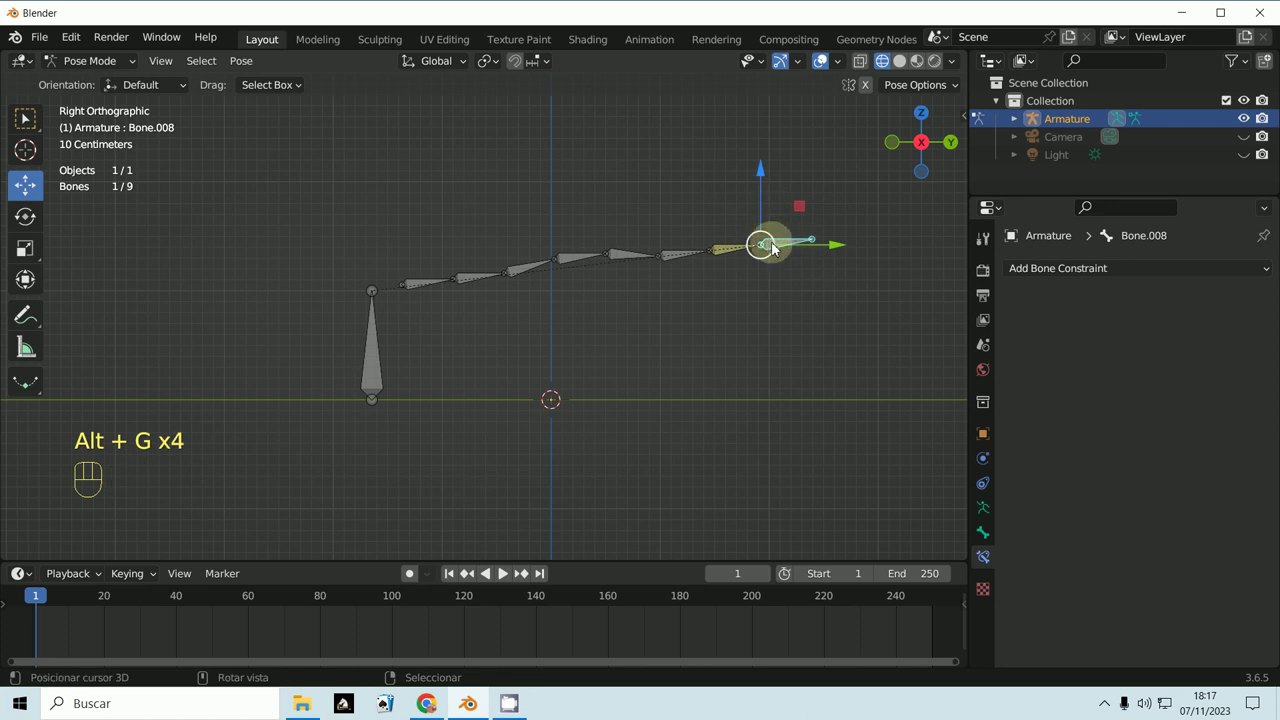
pyautogui.press('r')
pyautogui.press('g')
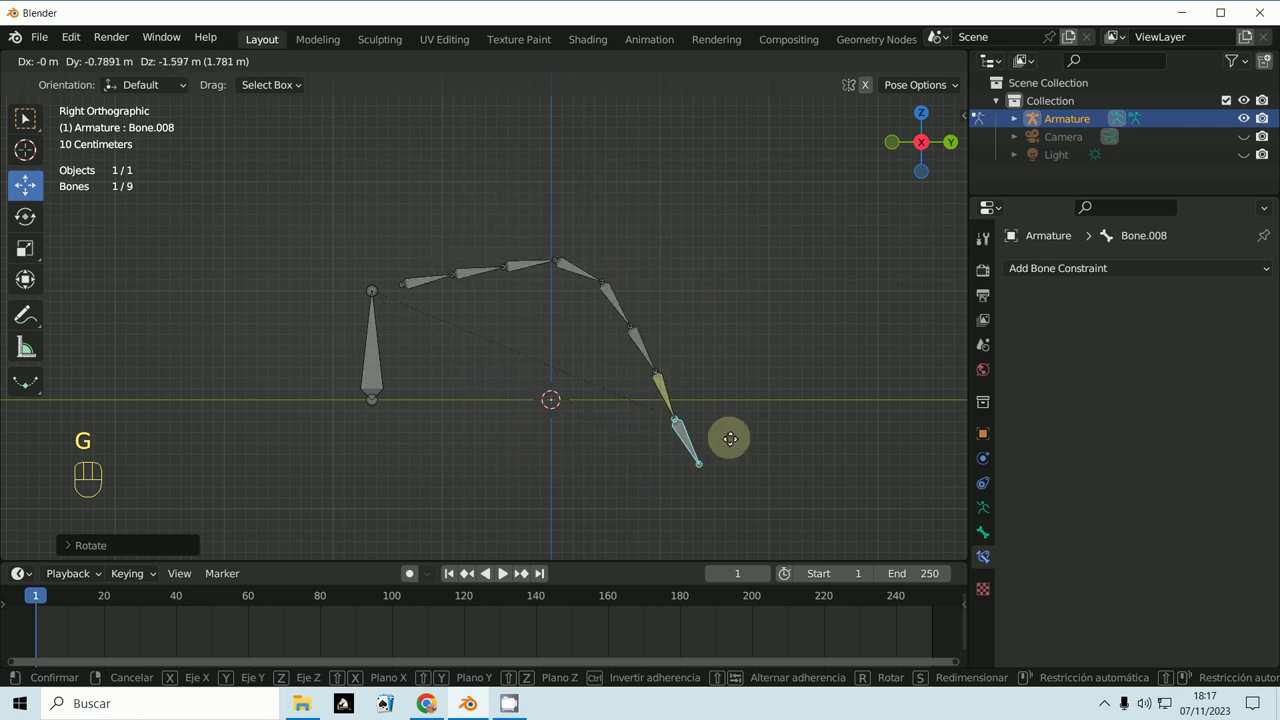
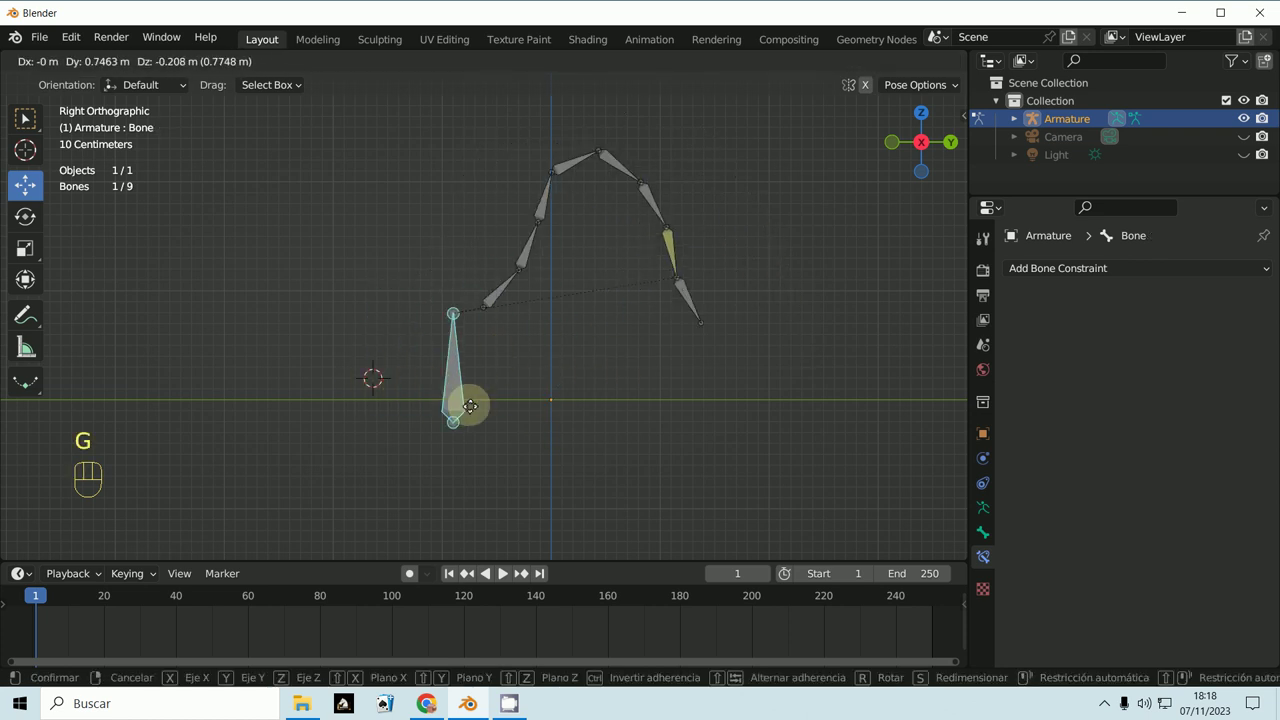
pyautogui.moveTo(564, 446); pyautogui.dragTo(578, 455)
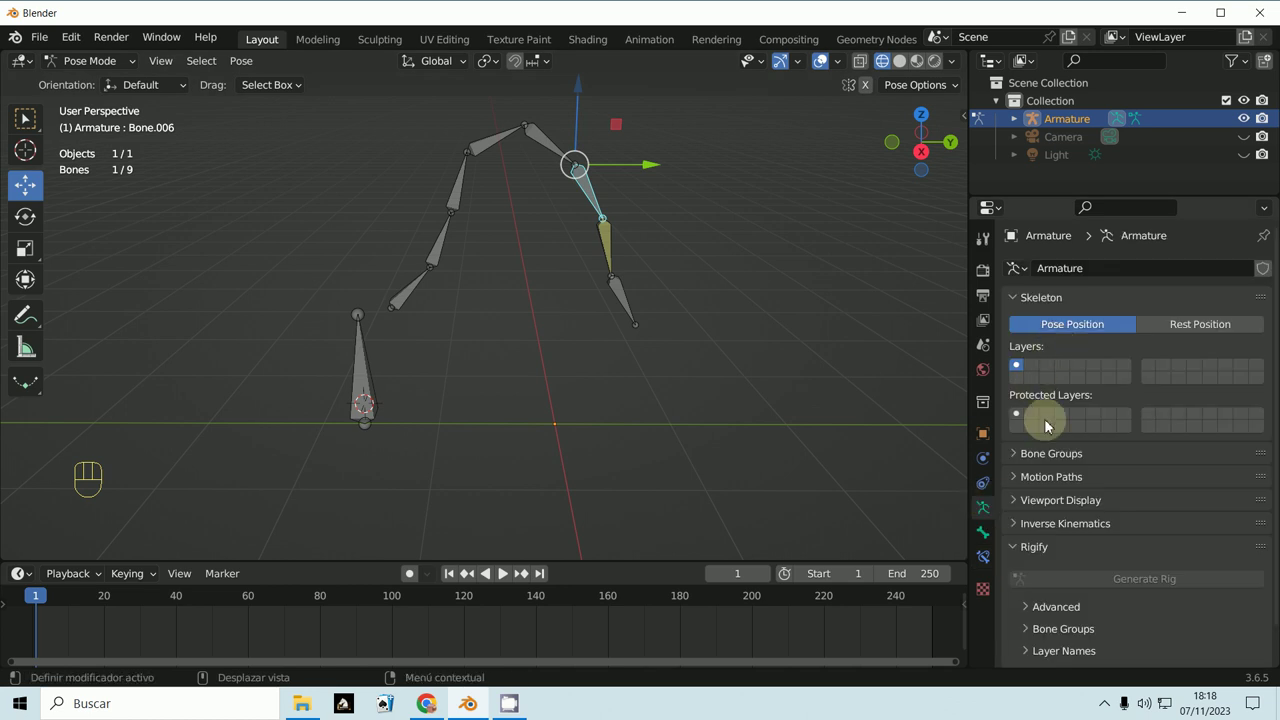
# - Delete the IK constraint from Bone.004 and view the chain from the side
pyautogui.click(991, 537)
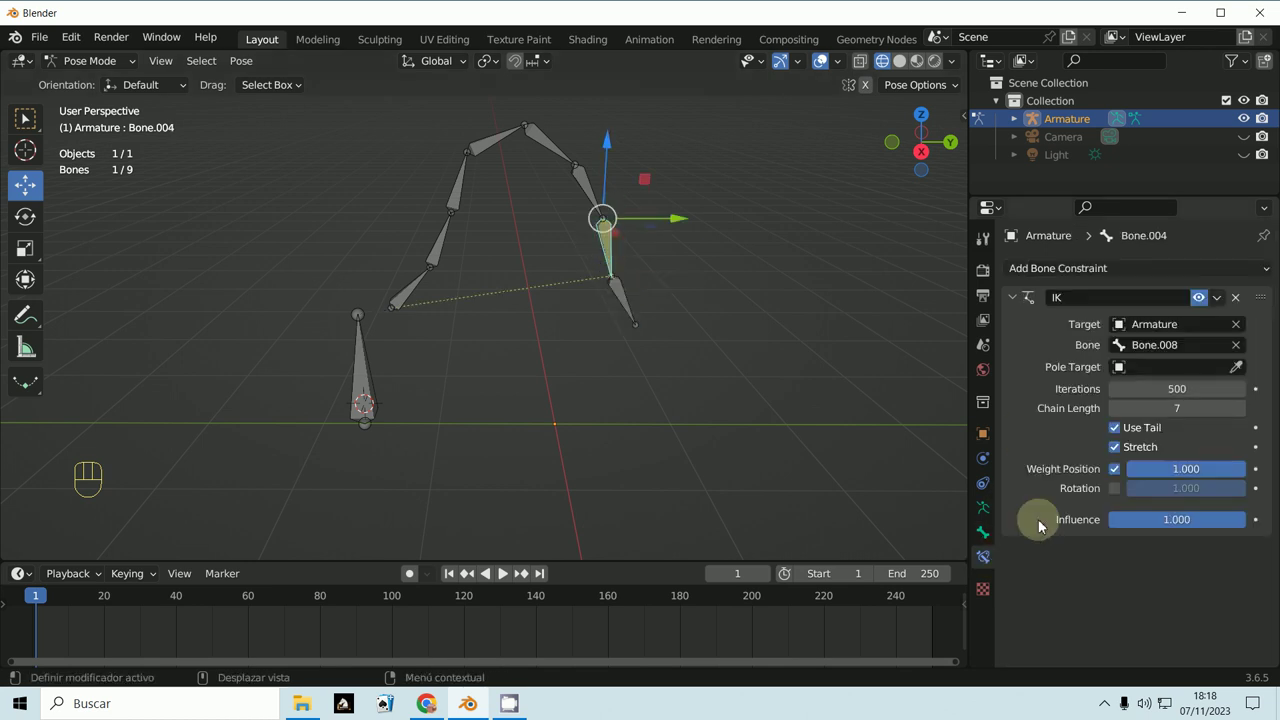
pyautogui.click(1242, 308)
pyautogui.press('KP_1')
pyautogui.press('KP_1')
pyautogui.press('KP_3')
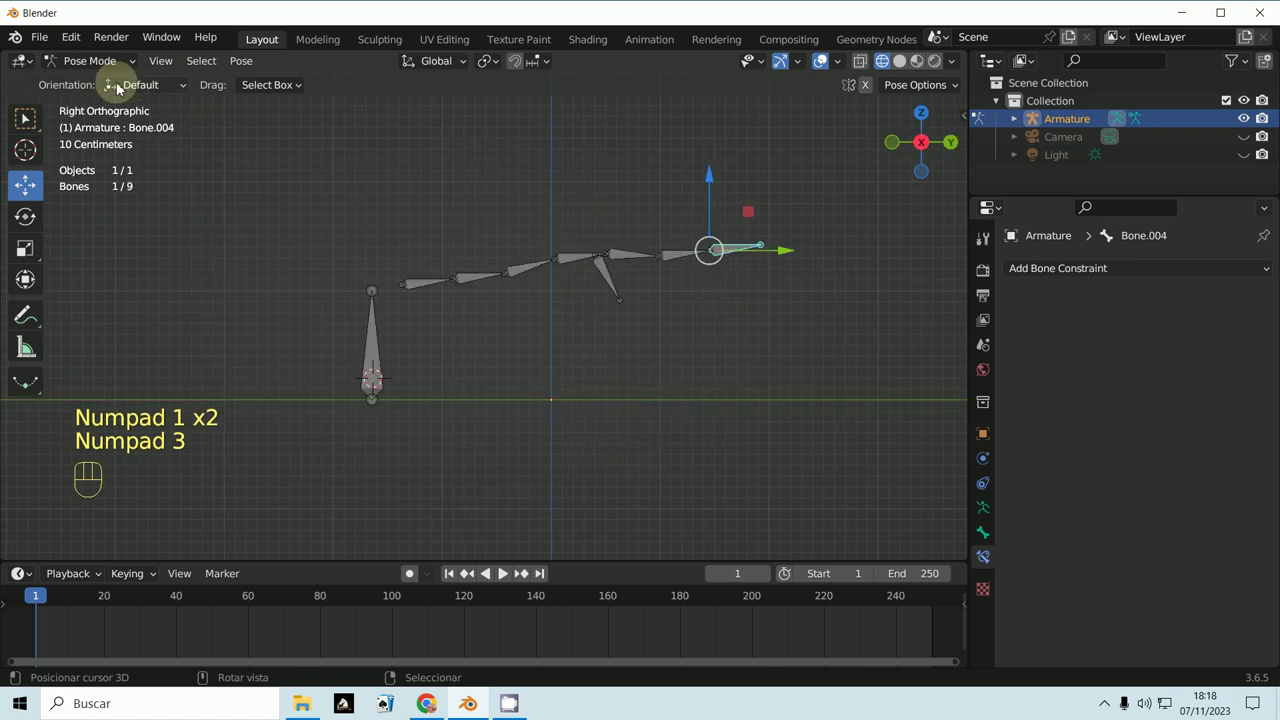
# - Select all bones and clear rotation and location so the chain is straight again
pyautogui.click(88, 71)
pyautogui.press('a')
pyautogui.press('a')
pyautogui.press('alt+r')
pyautogui.press('alt+g')
pyautogui.moveTo(739, 348); pyautogui.dragTo(597, 374)
pyautogui.middleClick(608, 345)
pyautogui.press('KP_3')
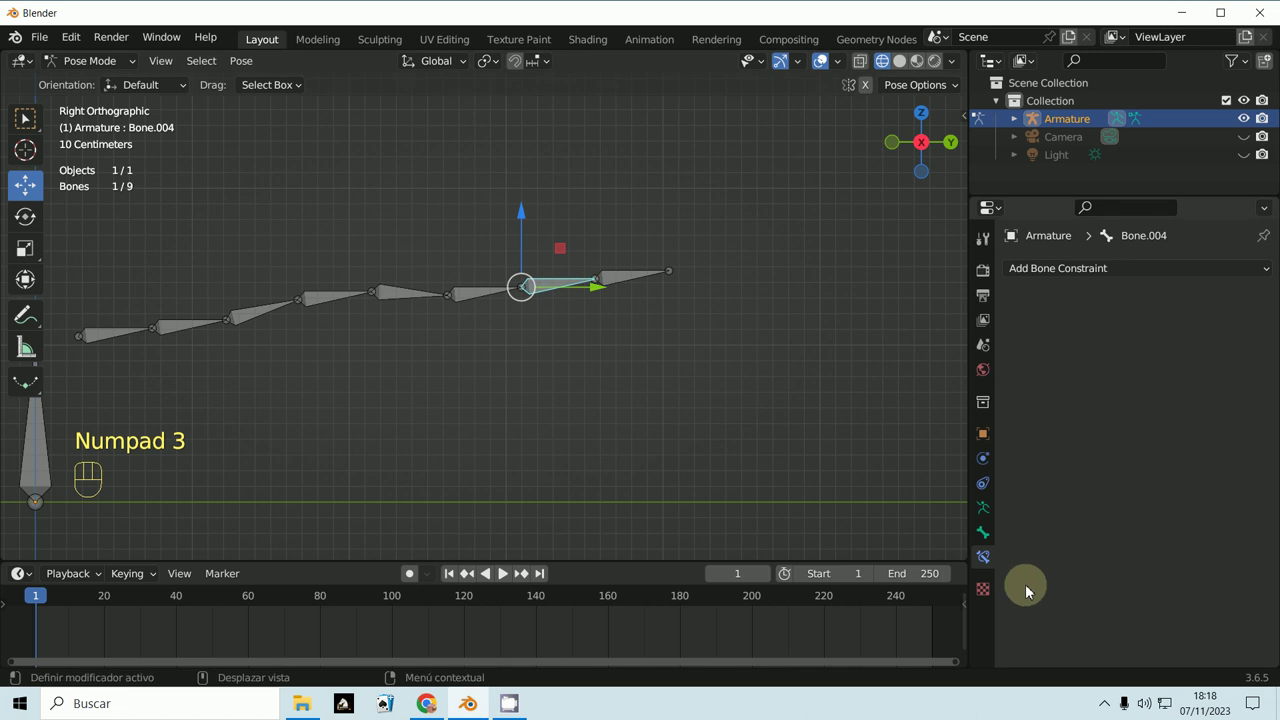
pyautogui.moveTo(1074, 274); pyautogui.dragTo(1077, 404)
pyautogui.moveTo(1125, 324); pyautogui.dragTo(732, 408)
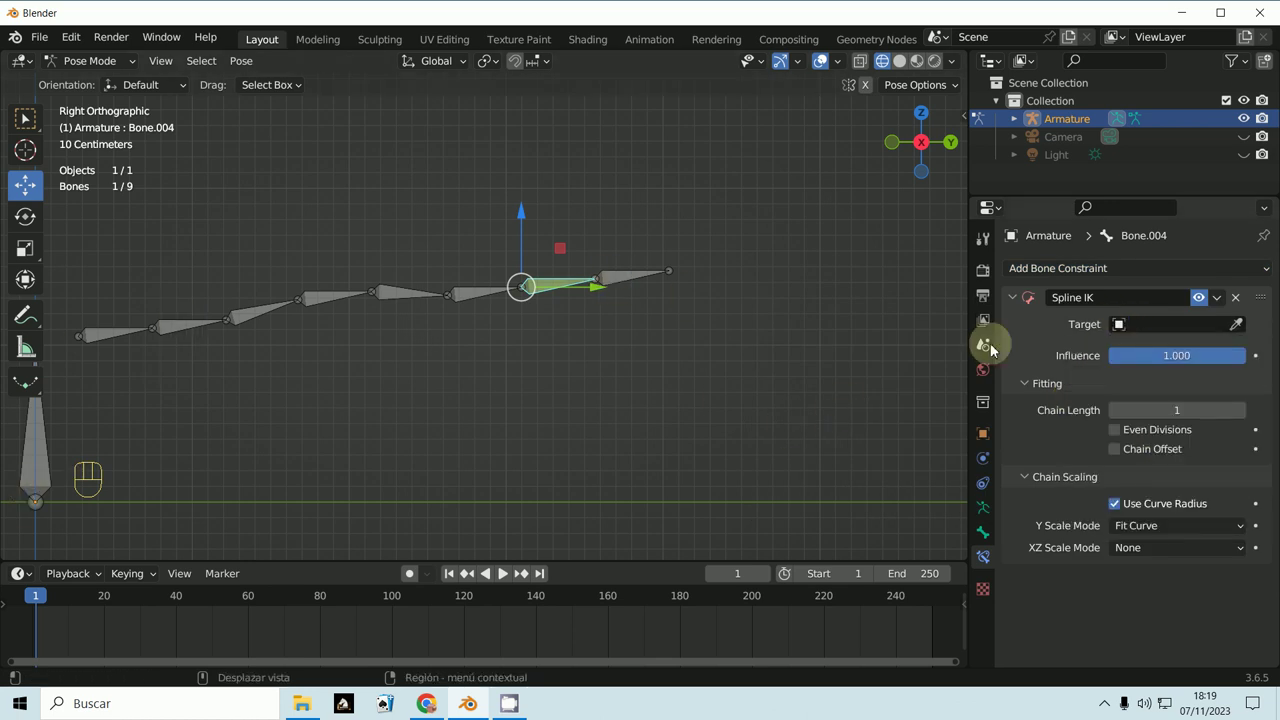
pyautogui.moveTo(1117, 323); pyautogui.dragTo(760, 373)
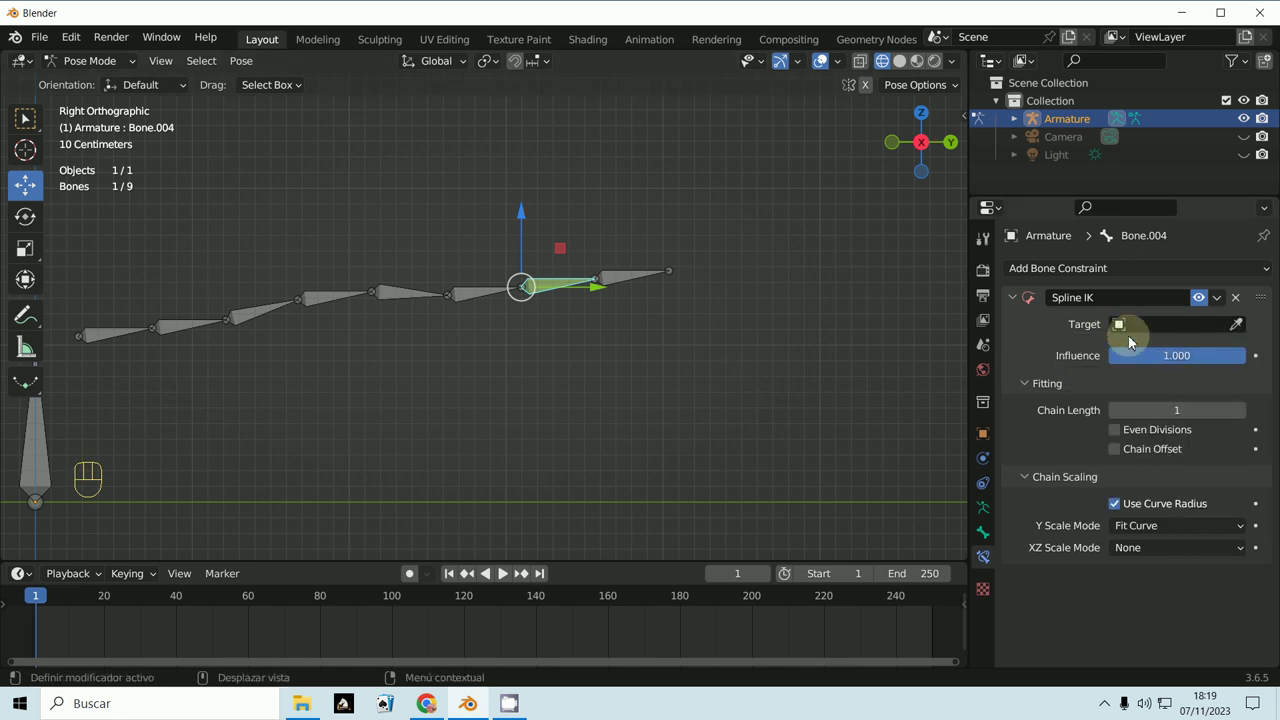
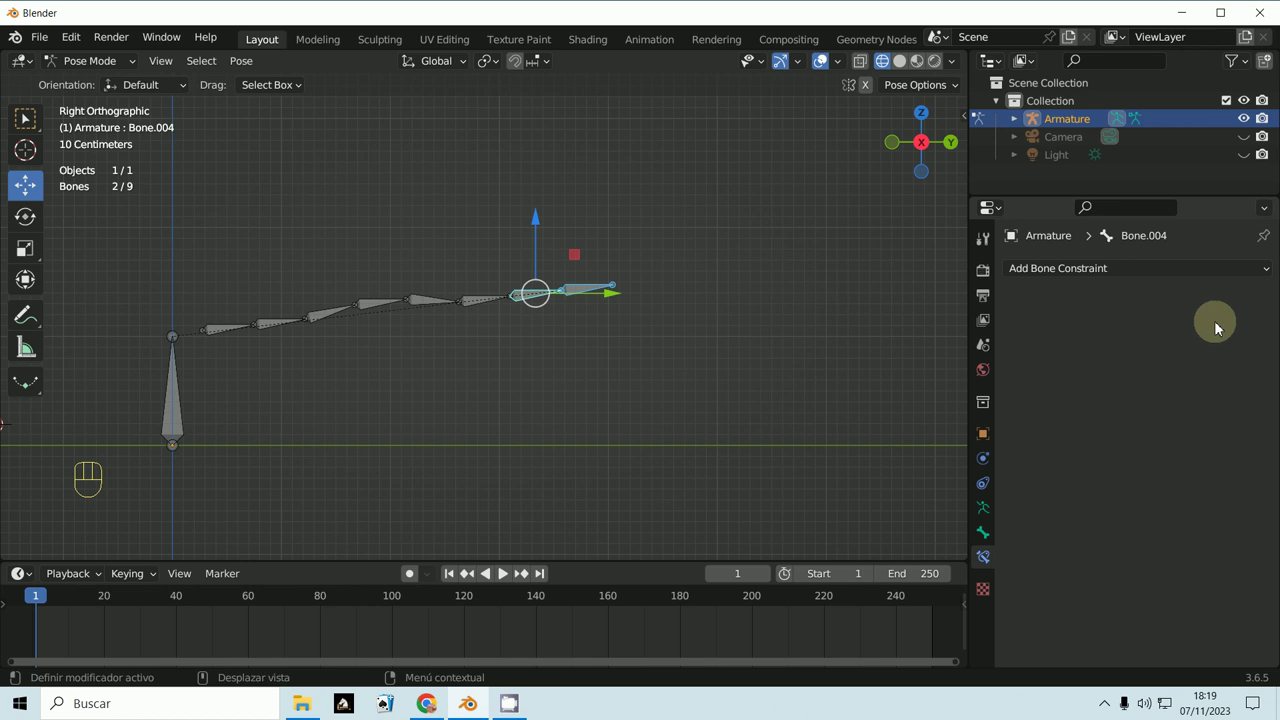
# - Add an IK constraint on Bone.004 toward Bone.008 with Chain Length 6
pyautogui.press('shift+i')
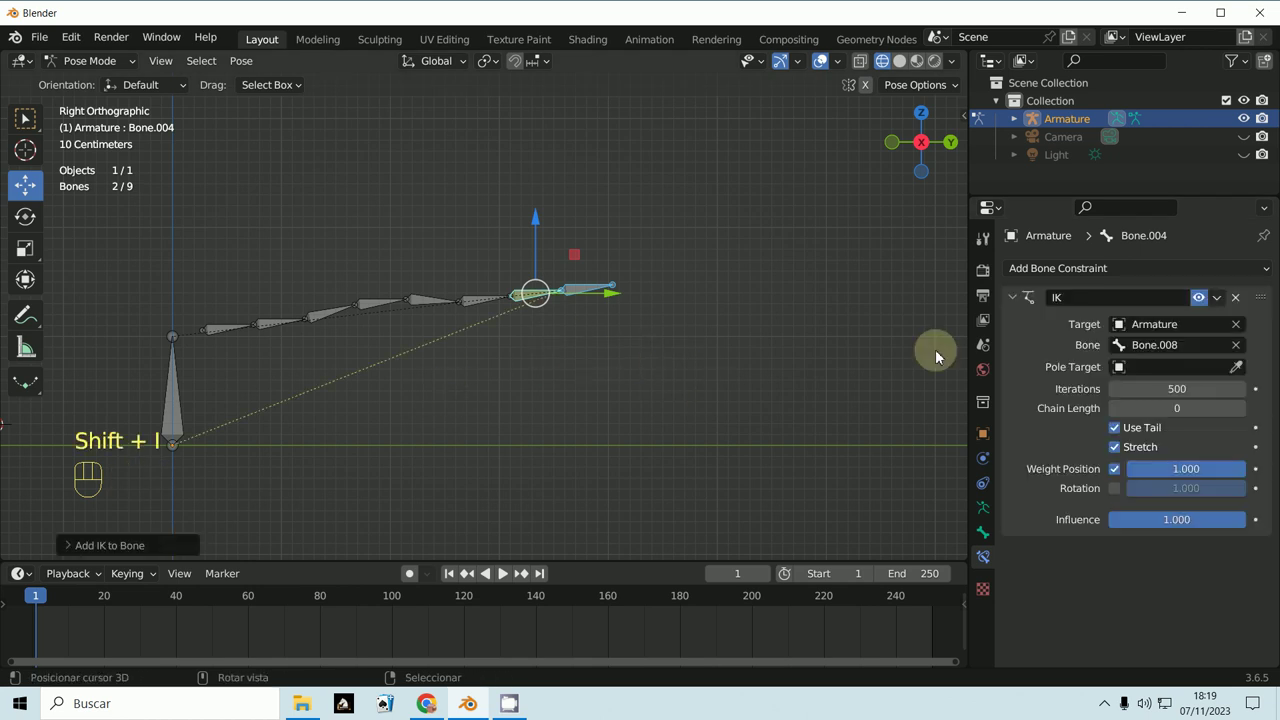
pyautogui.click(1244, 411)
pyautogui.click(1244, 411)
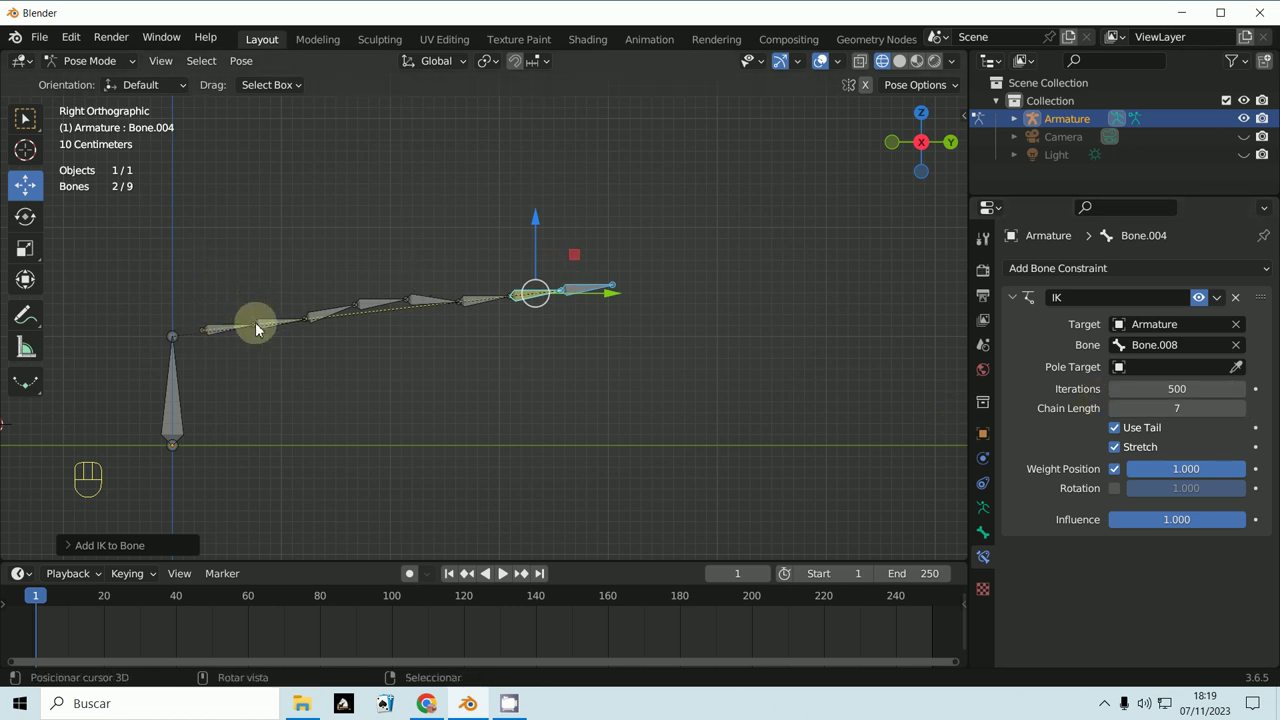
pyautogui.click(915, 383)
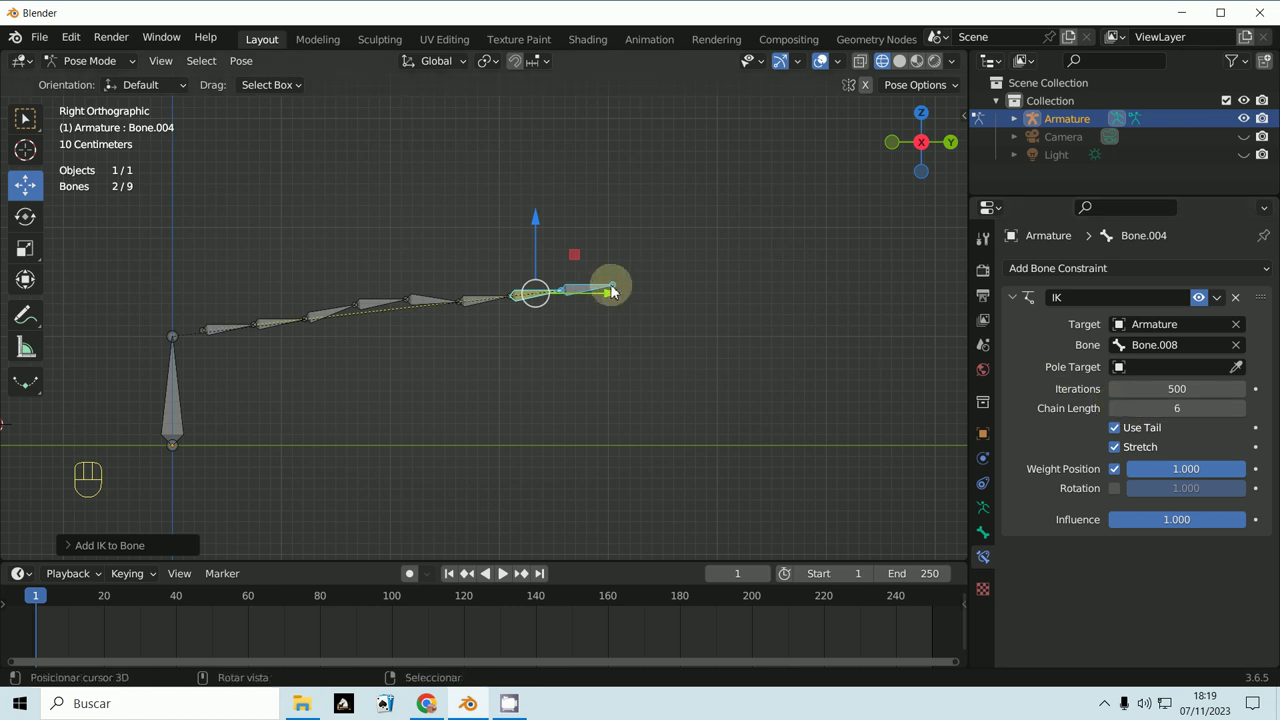
# - Move Bone.008 upward and back to bend the chain, then rotate Bone.005
pyautogui.press('g')
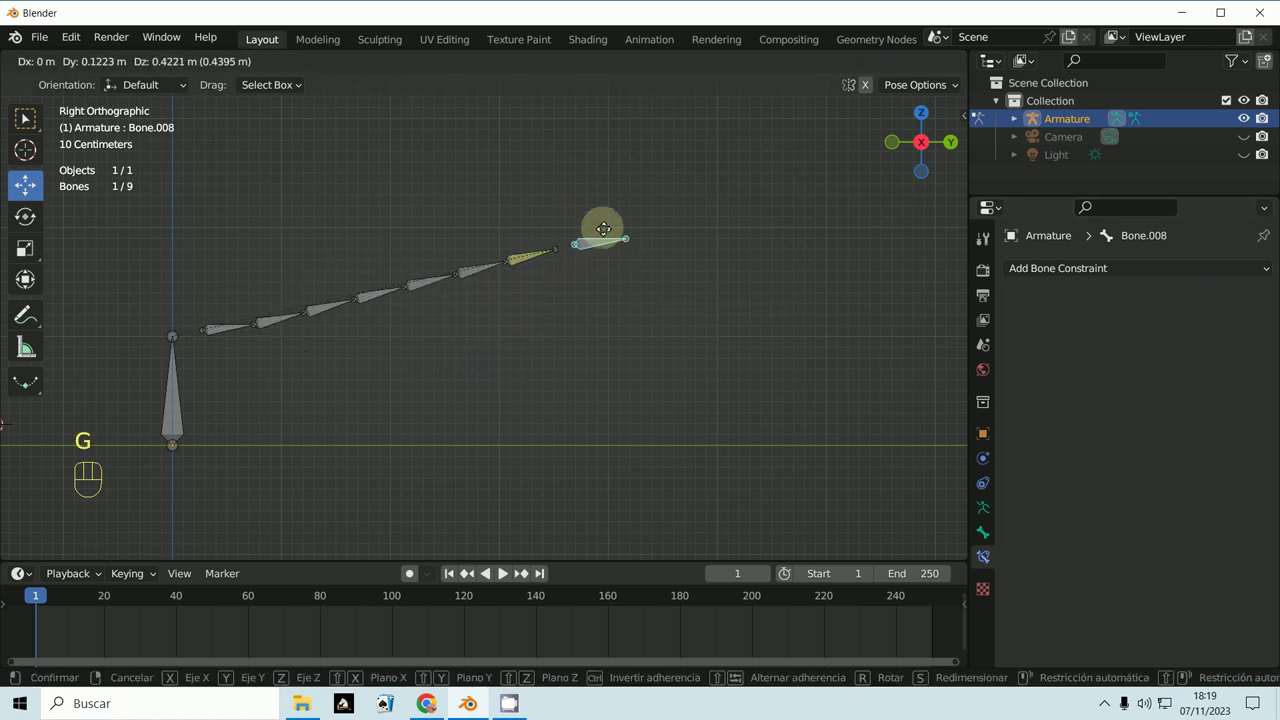
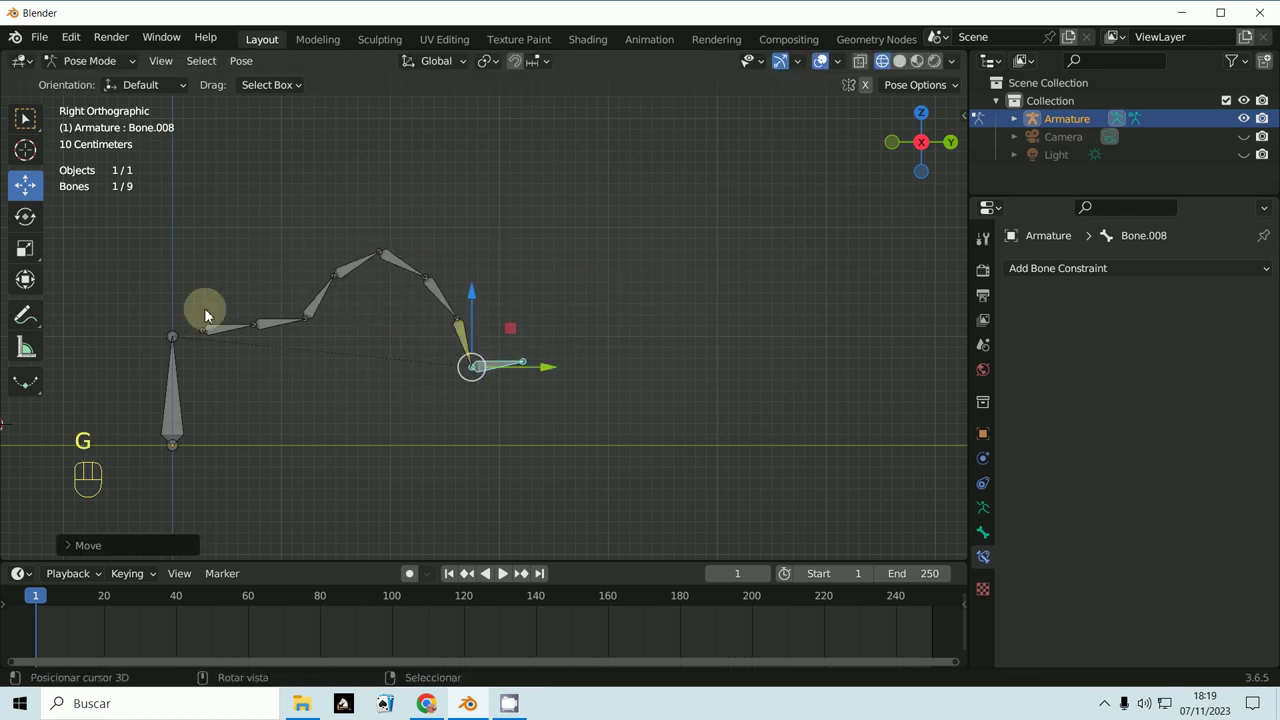
pyautogui.press('r')
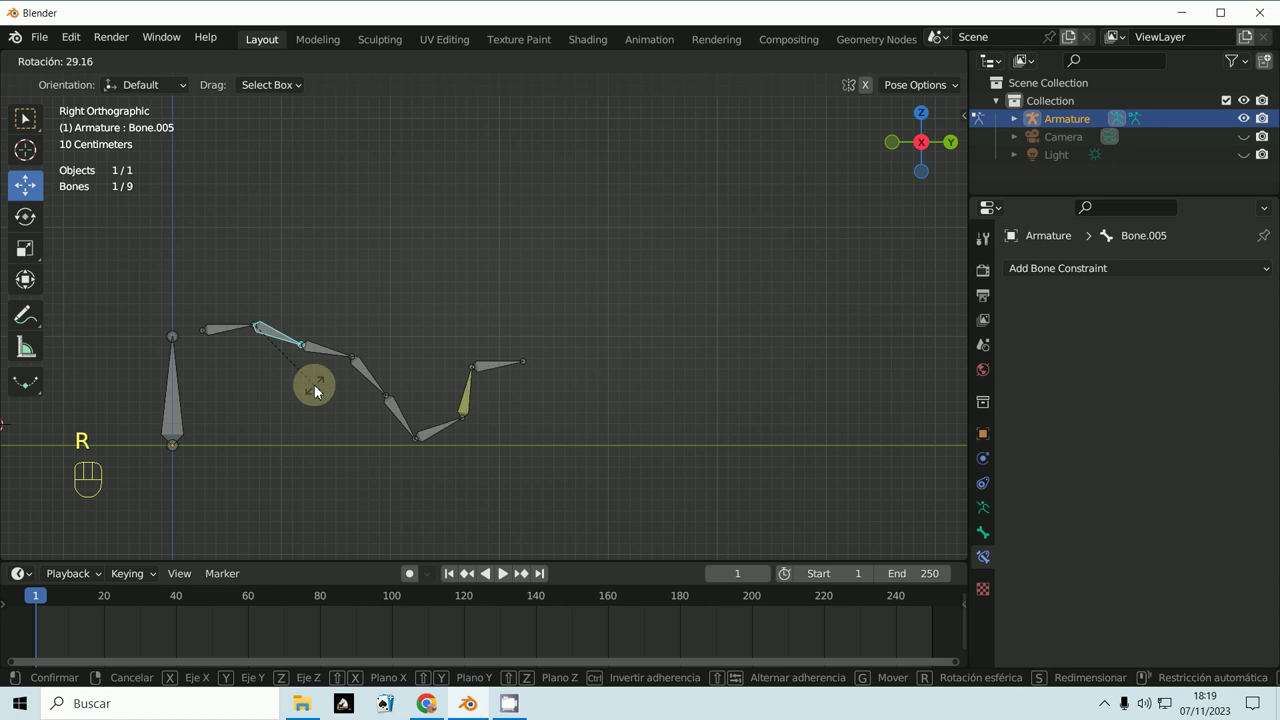